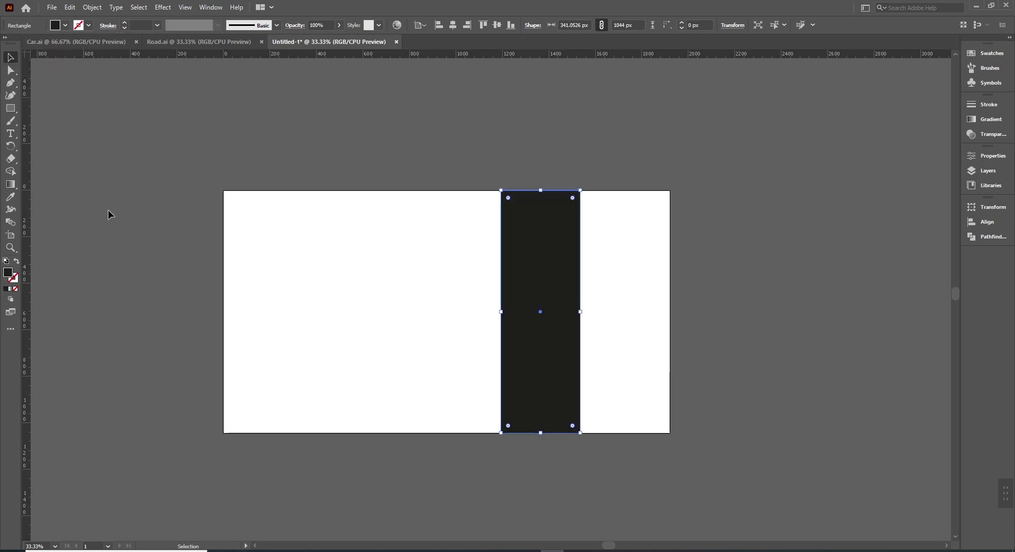
Step: Draw a first 1044-px line across the road artboard with the Line Segment tool
key("space")
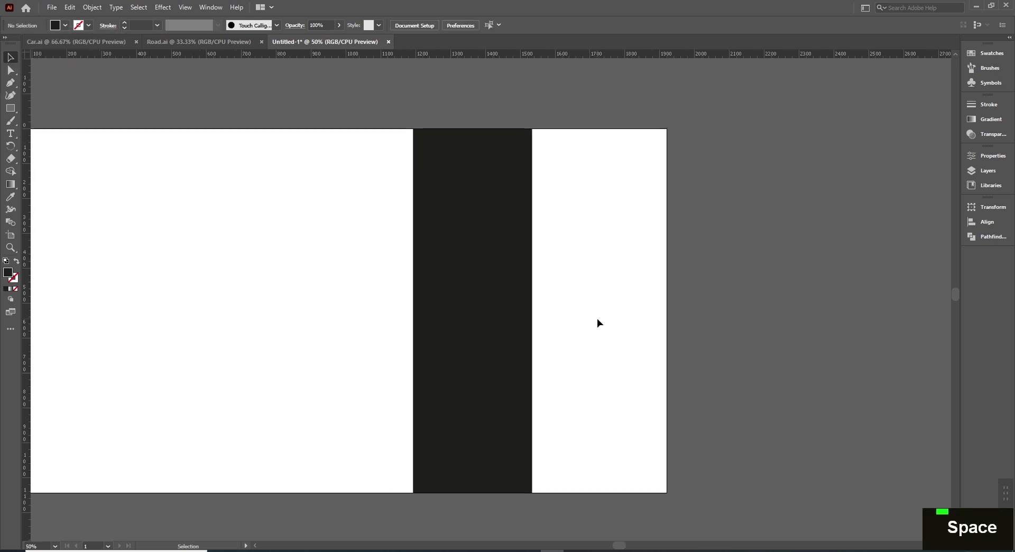
key("]")
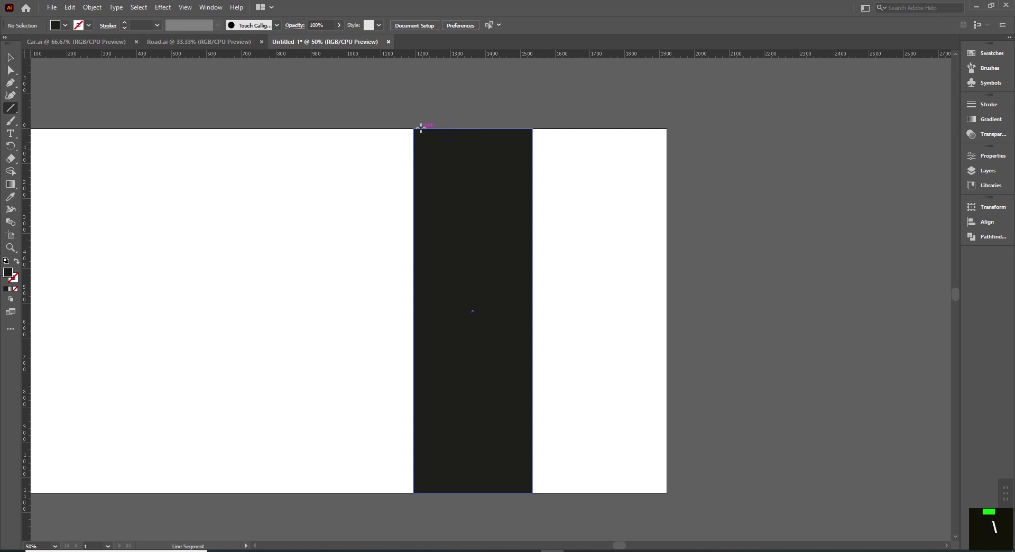
key("\\")
key("Escape")
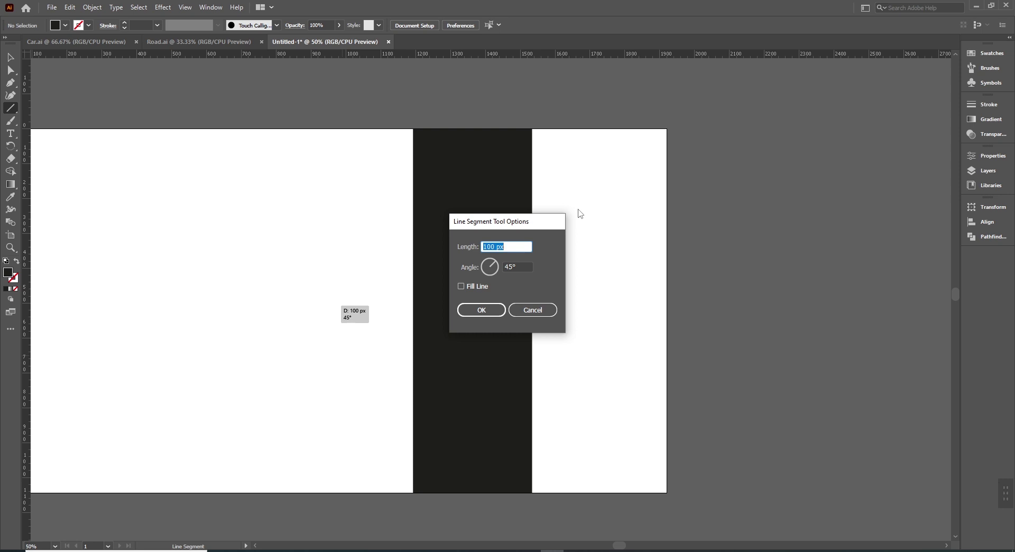
key("1")
key("0")
key("KP_0")
key("KP_Enter")
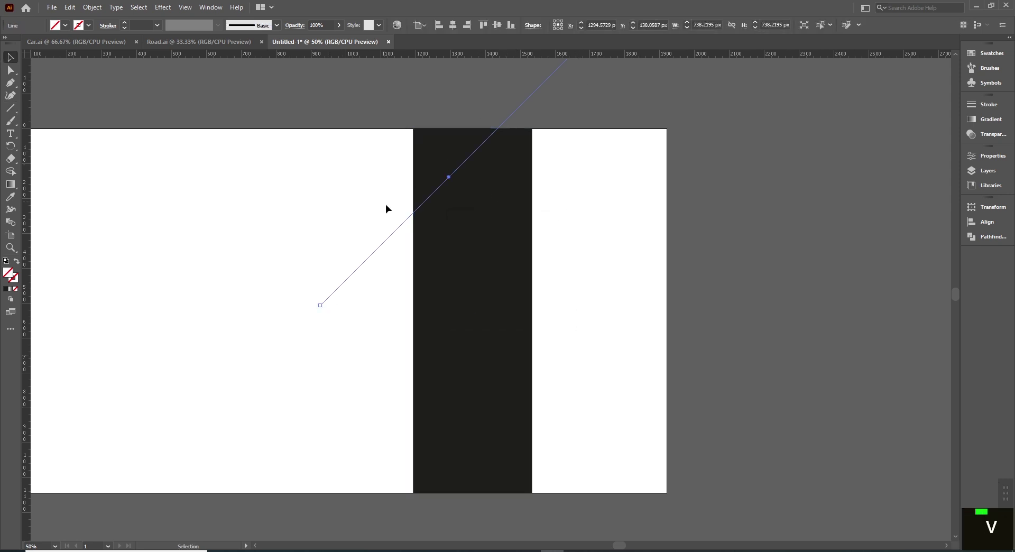
Step: Undo the diagonal attempt and redraw the line 1044 px long at a 0° angle
key("ctrl+z")
key("\\")
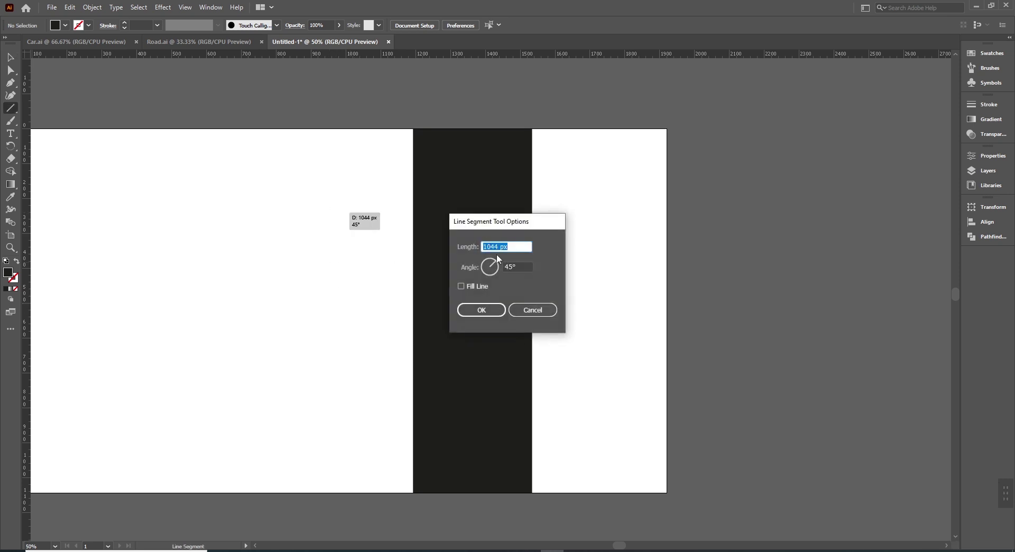
key("0")
key("Return")
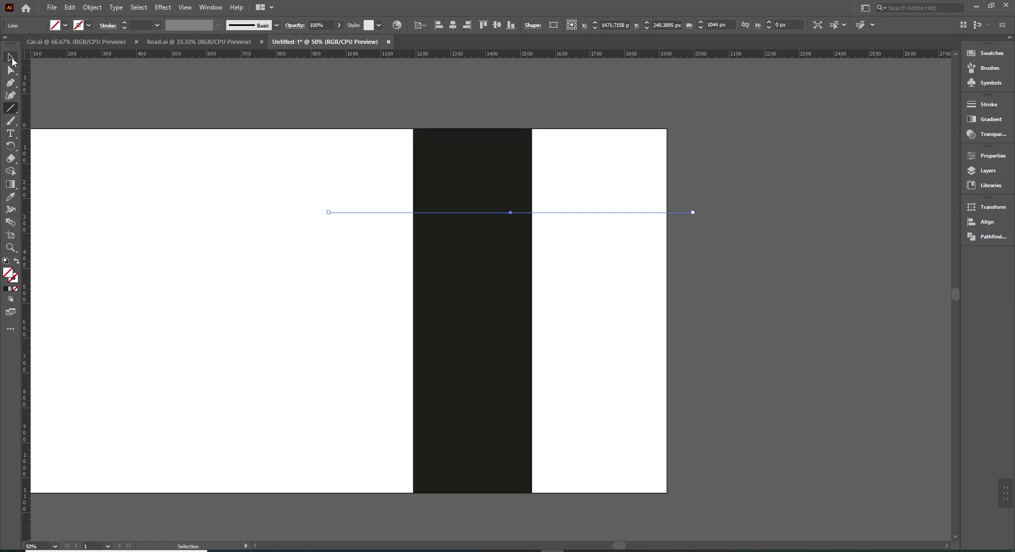
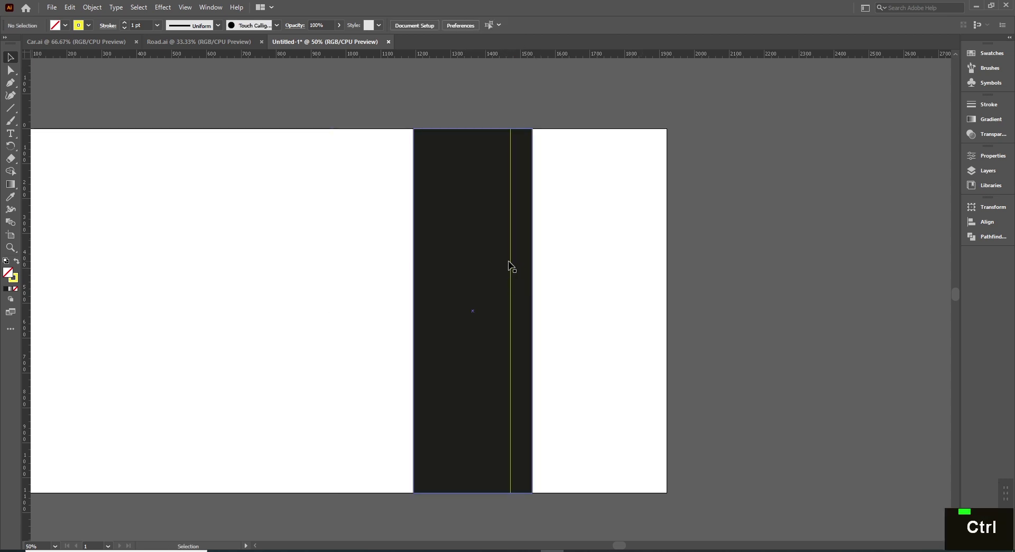
Step: Thicken the yellow line to 4 pt and nudge it toward the road's right edge
left_click(523, 262)
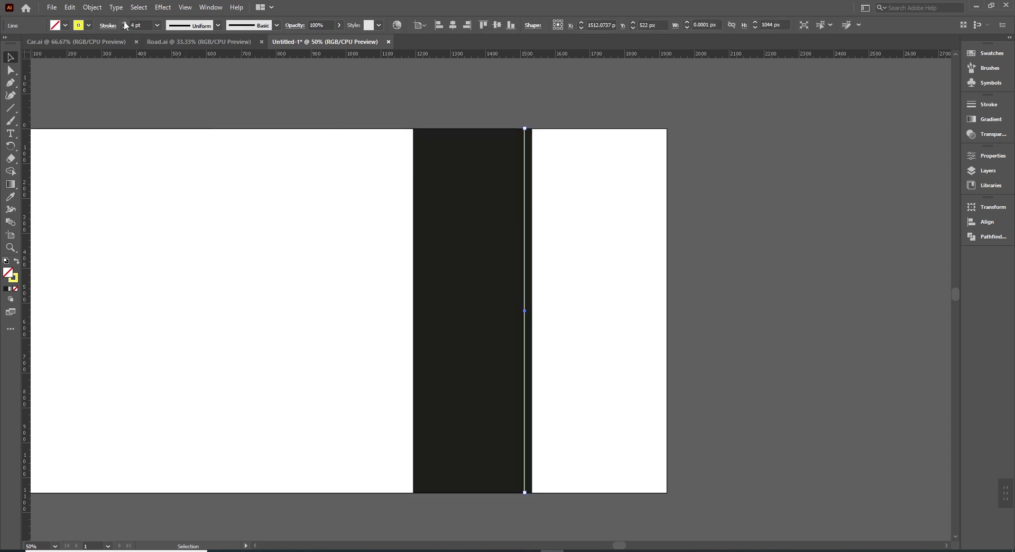
key("Right")
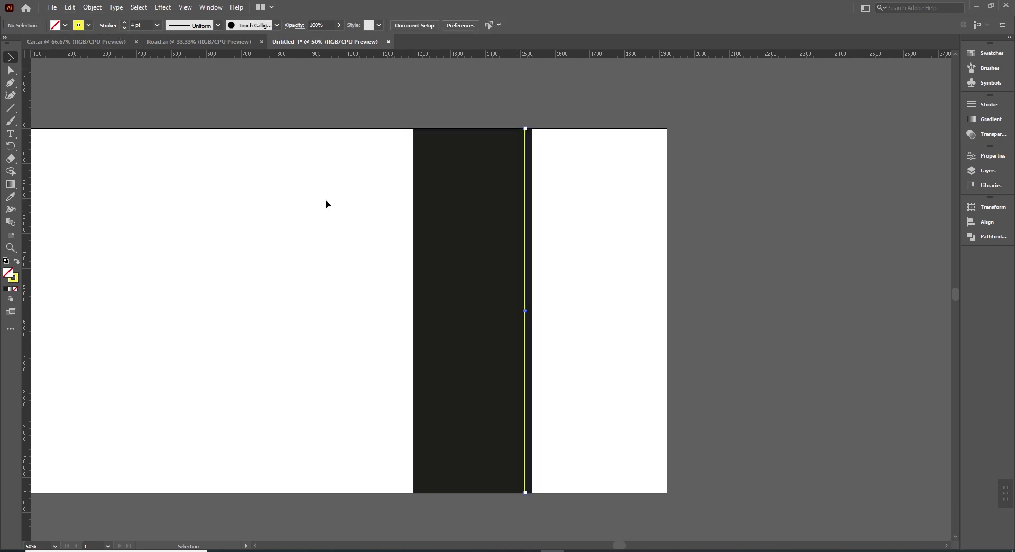
key("Right")
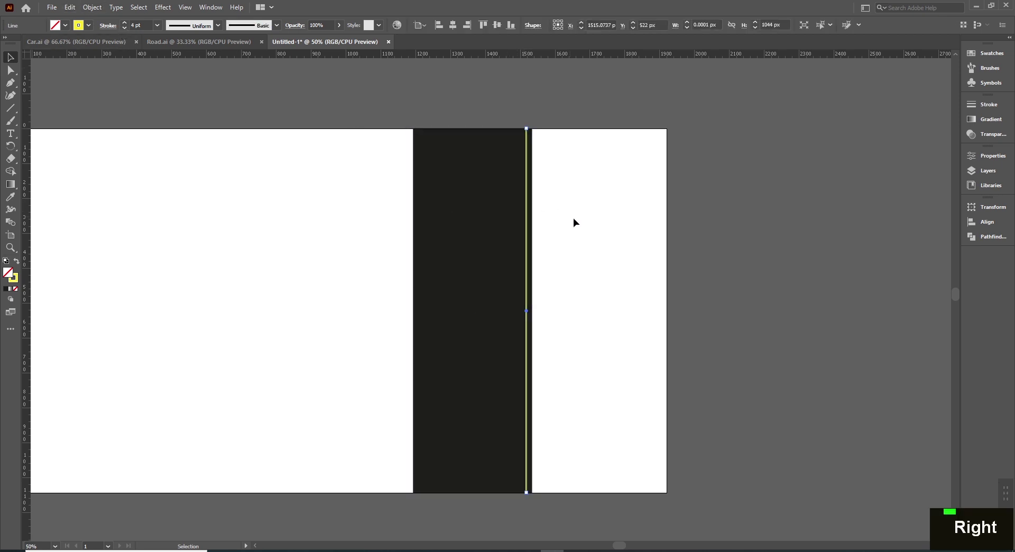
key("space")
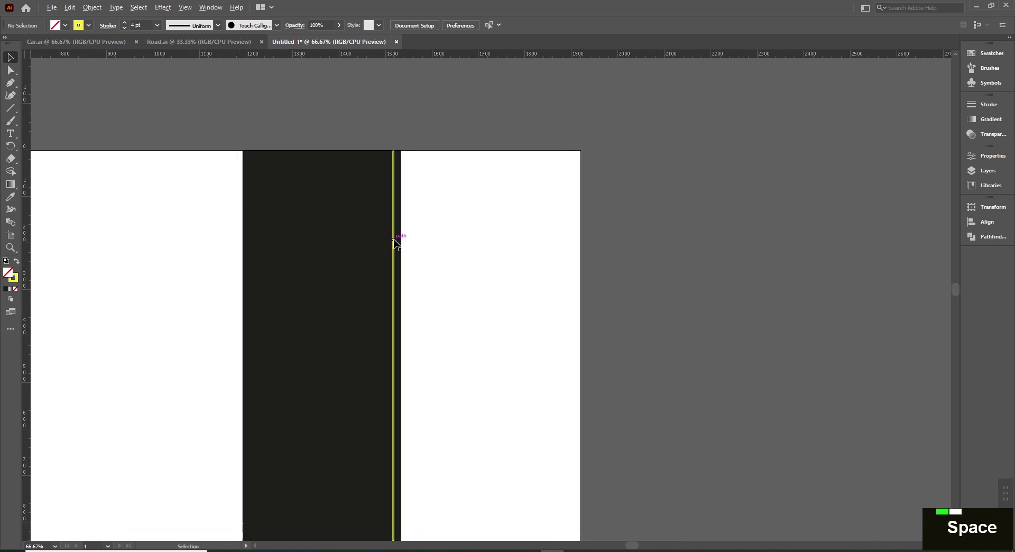
Step: Duplicate the yellow line to the road's left edge and group it with the road
double_click(398, 242)
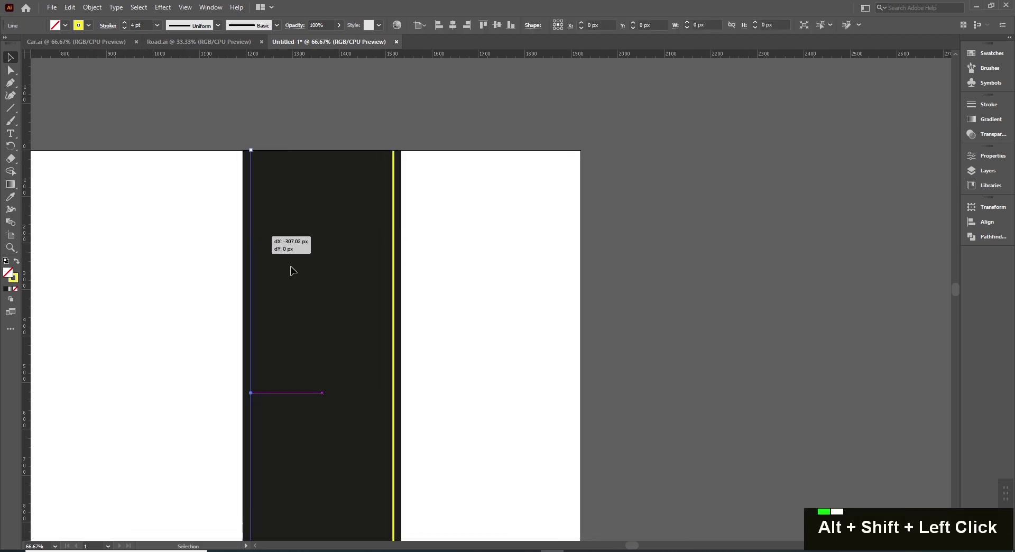
key("space")
key("space")
left_click(302, 182)
key("ctrl+g")
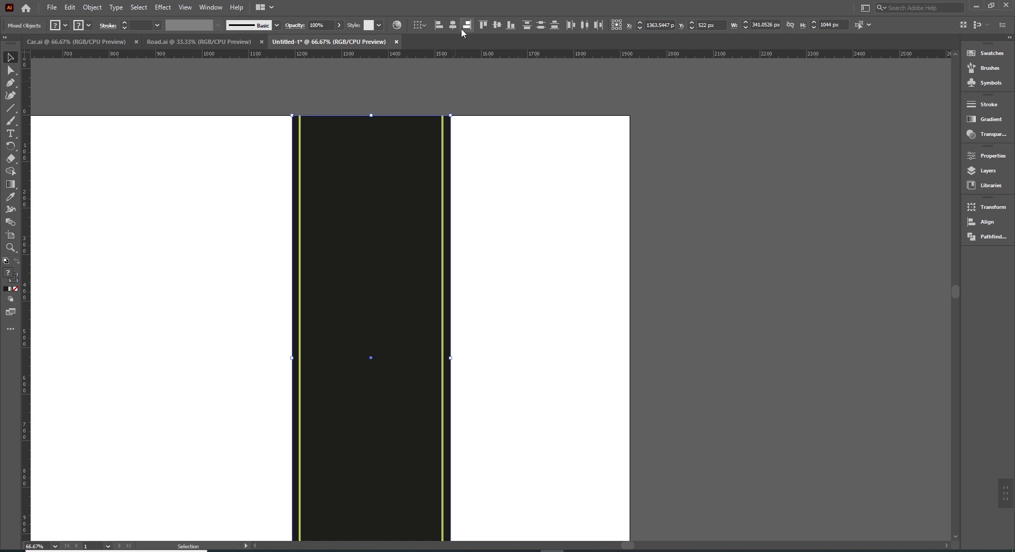
key("space")
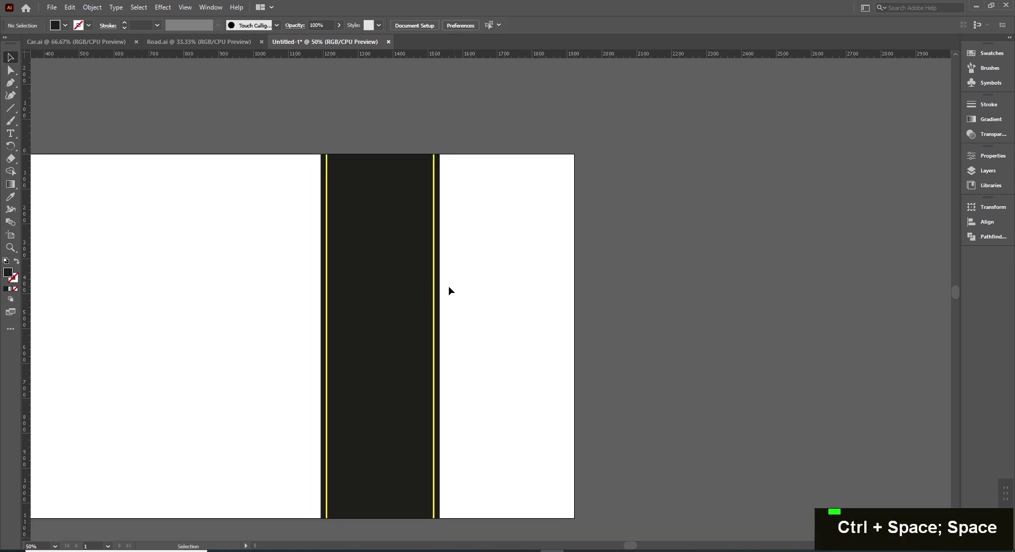
Step: Place a third copied yellow line down the road's centre and select the whole road
double_click(493, 290)
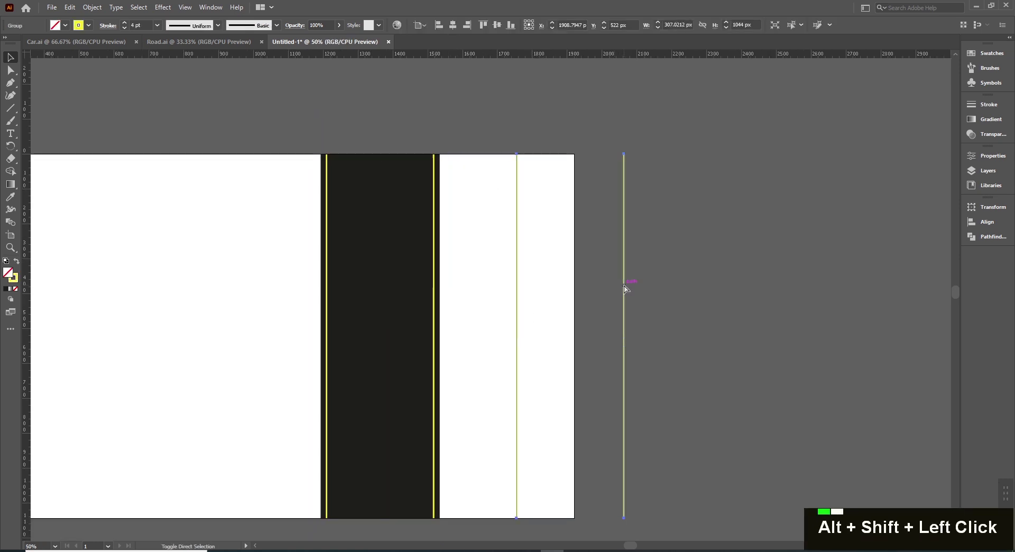
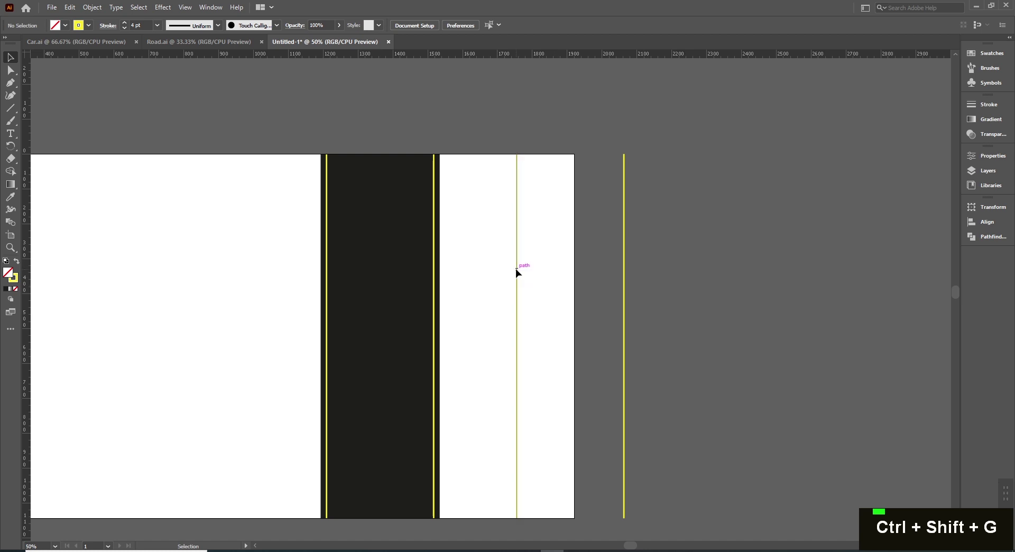
key("Delete")
left_click(394, 283)
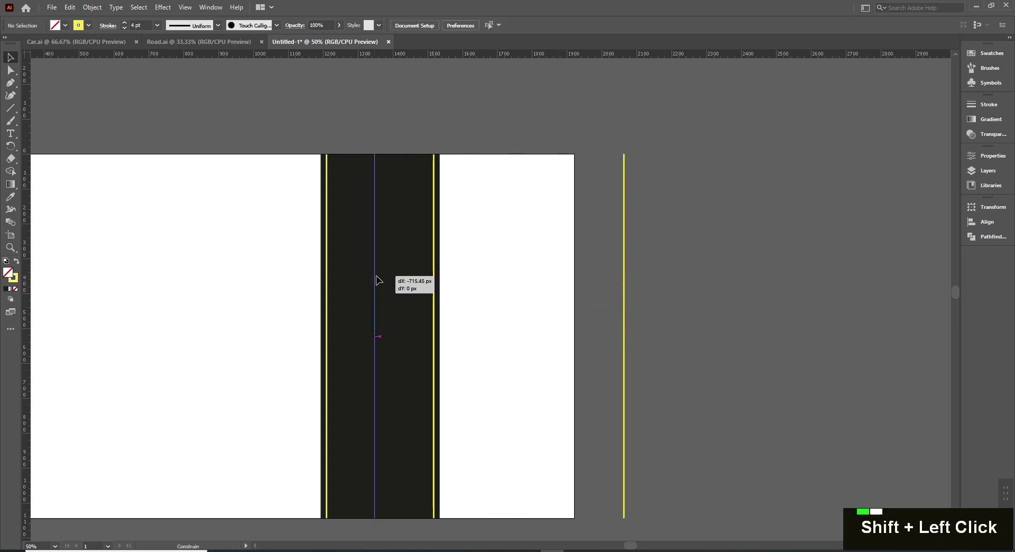
key("v")
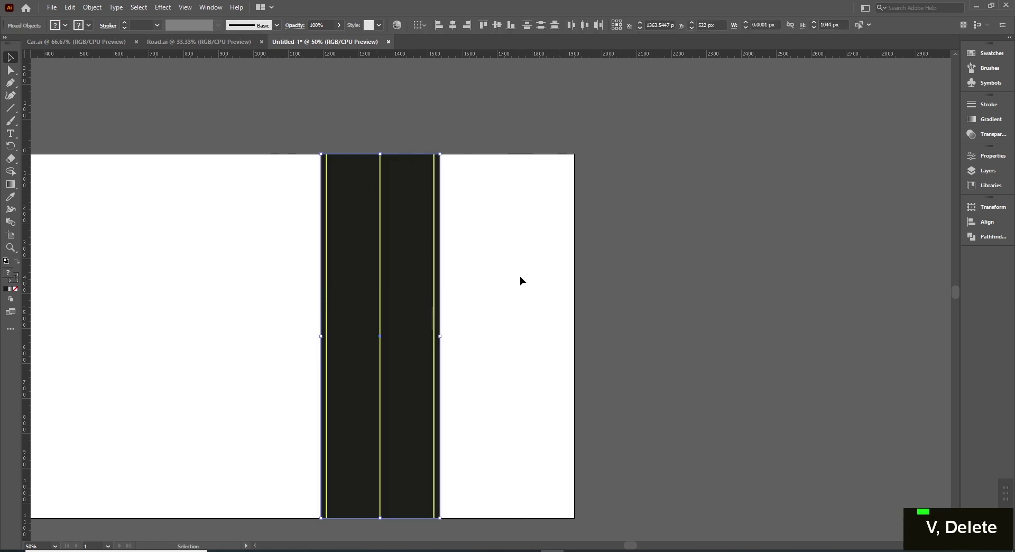
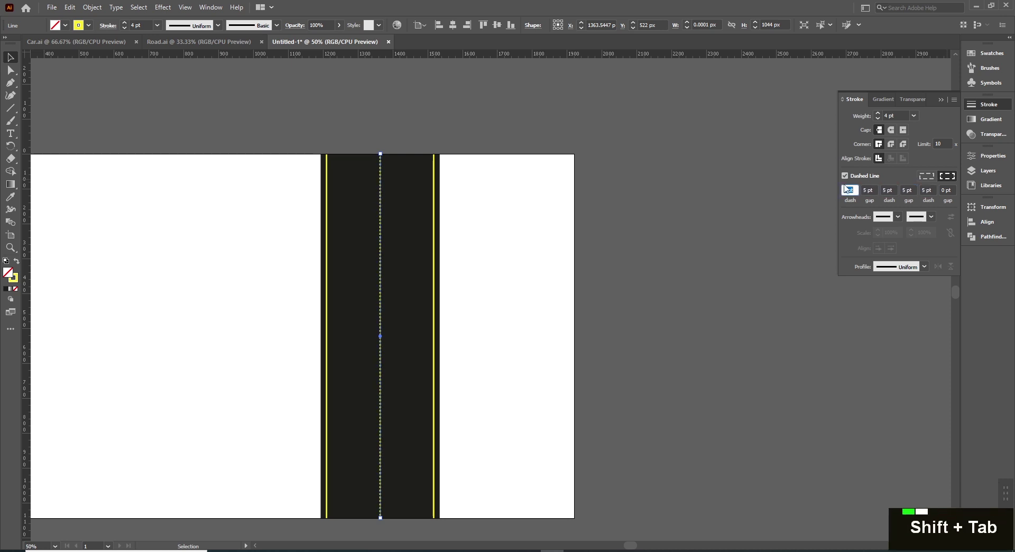
Step: Enter 20 pt in every dash and gap box of the centre line's Dashed Line stroke and apply
key("2")
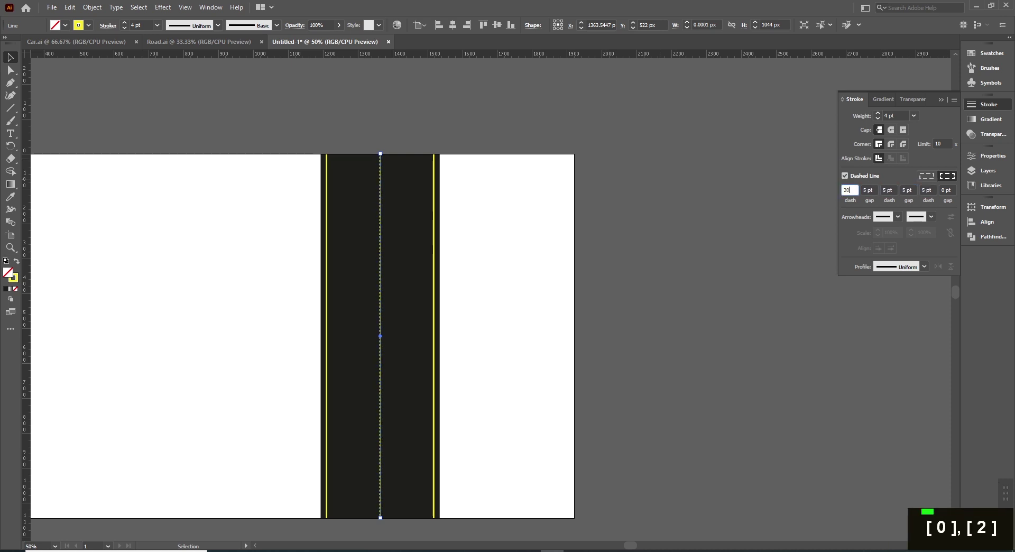
key("0")
key("Tab")
key("2")
key("Tab")
key("0")
key("2")
key("0")
key("KP_2")
key("KP_0")
key("Tab")
key("2")
key("KP_0")
key("Tab")
key("KP_2")
key("KP_0")
key("KP_2")
key("Return")
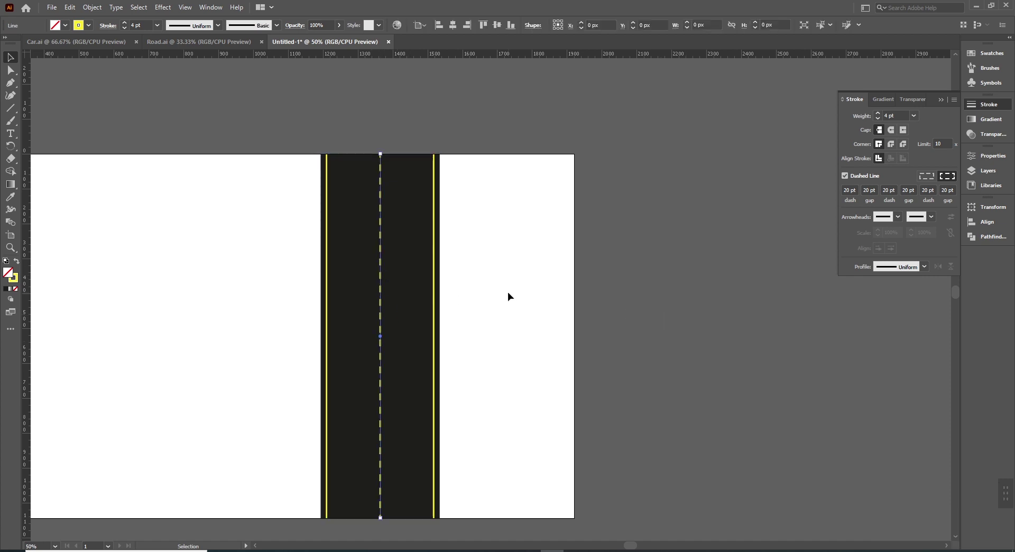
key("space")
key("space")
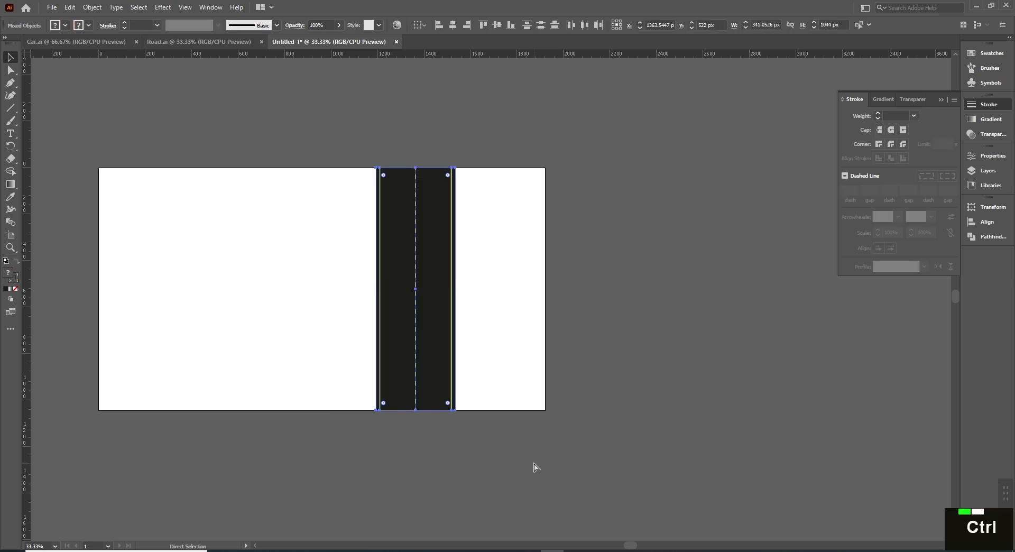
Step: Group the road, then draw a light grey rectangle covering the artboard with the Rectangle tool
key("ctrl+g")
key("space")
key("m")
key("9")
key("2")
key("0")
key("t")
key("Return")
key("v")
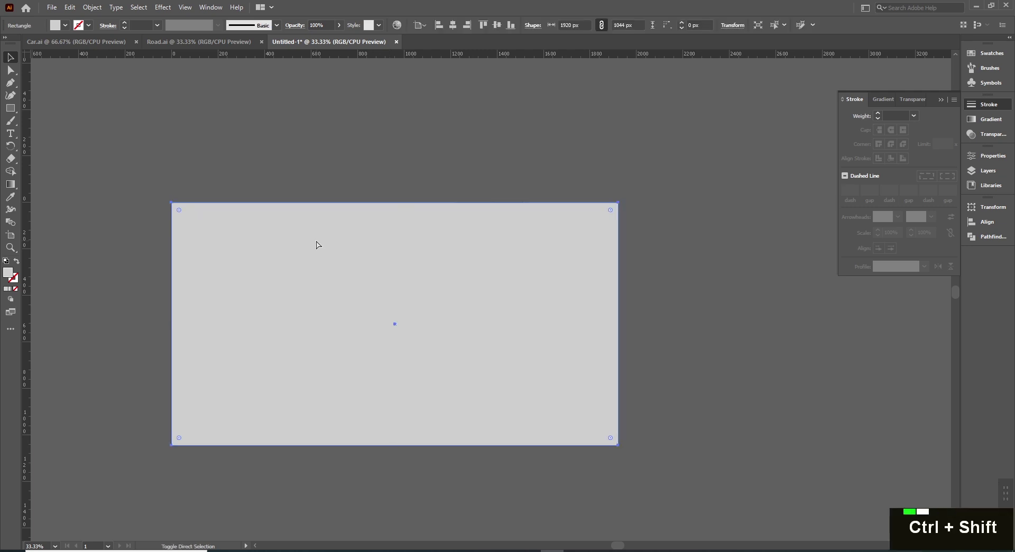
Step: Arrange the stacking so the road group sits in front of the grey background
key("ctrl+shift+[")
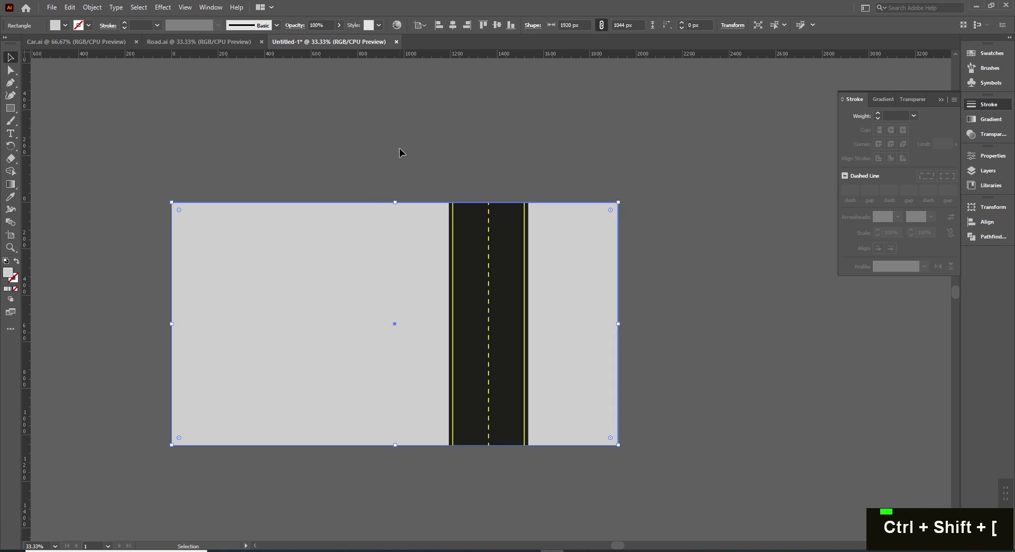
key("ctrl+shift+]")
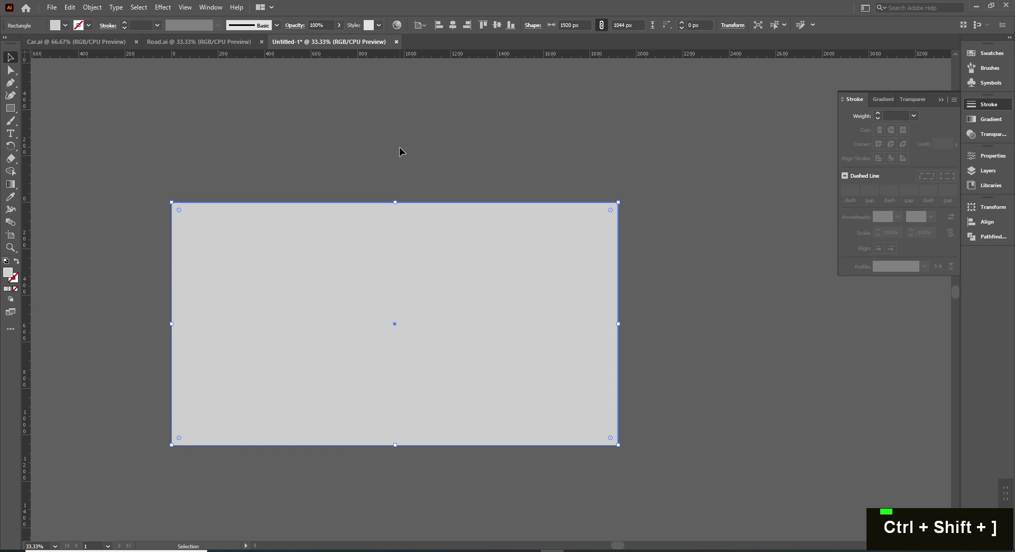
key("ctrl+z")
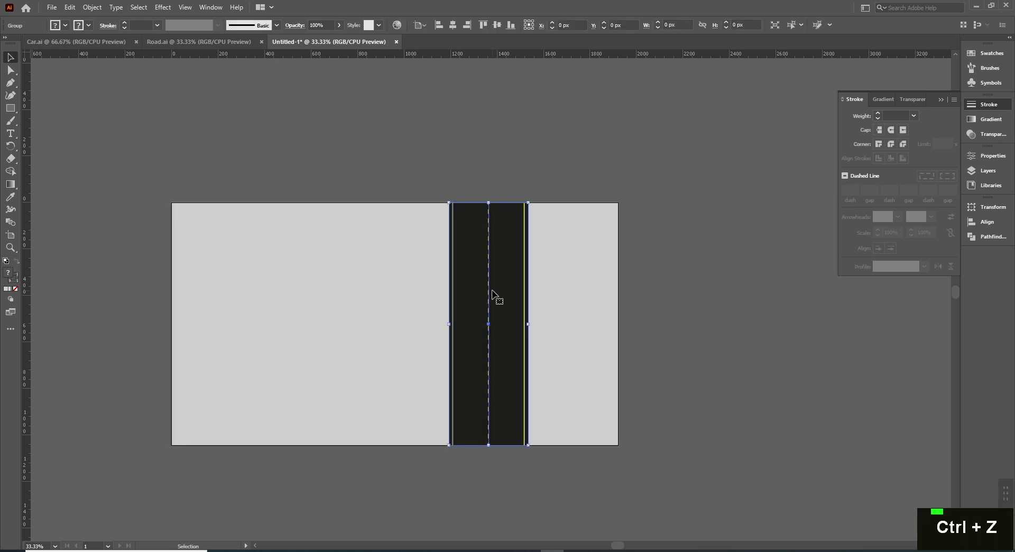
Step: Cycle the Road-01.jpg layer's transform properties and leave Position and Scale shown together
key("ctrl+z")
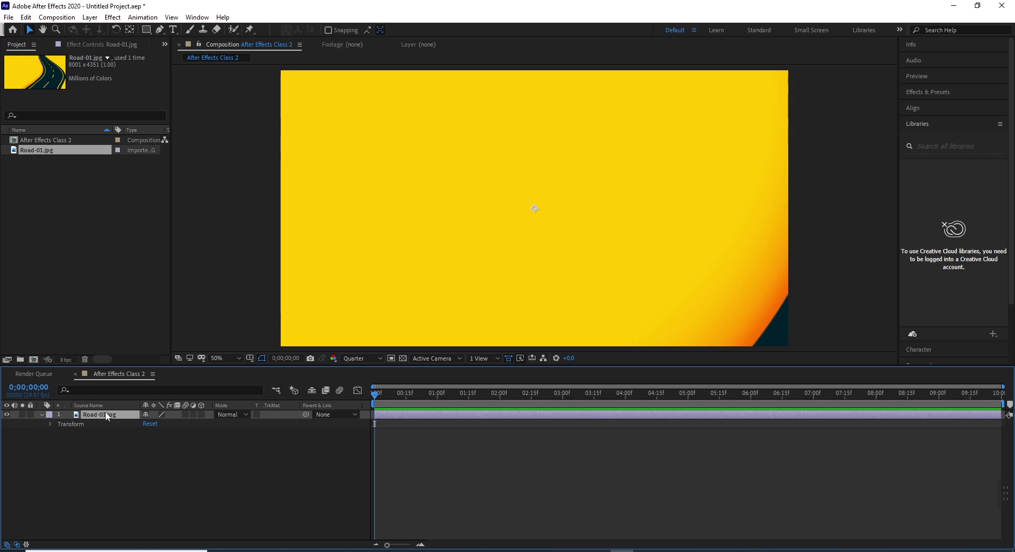
key("s")
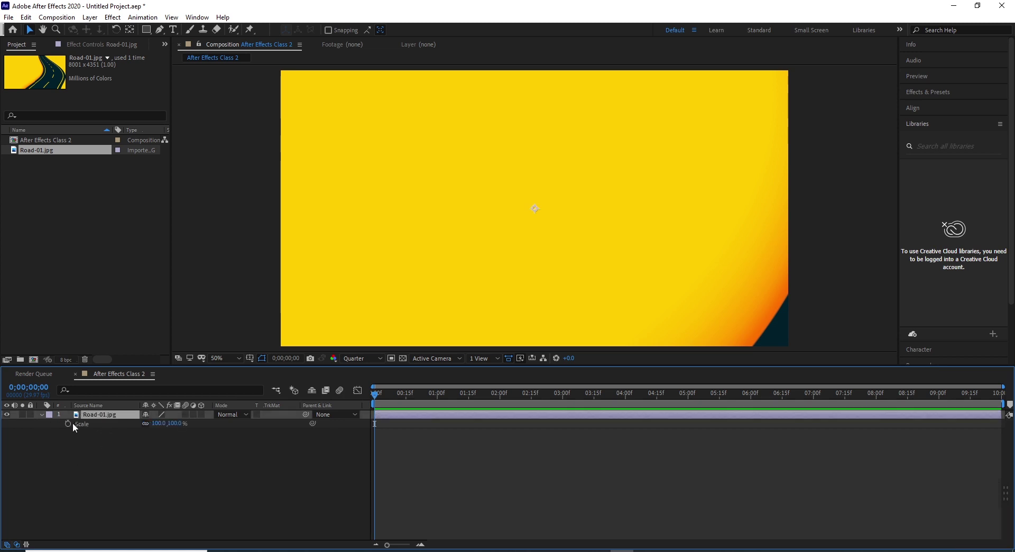
key("a")
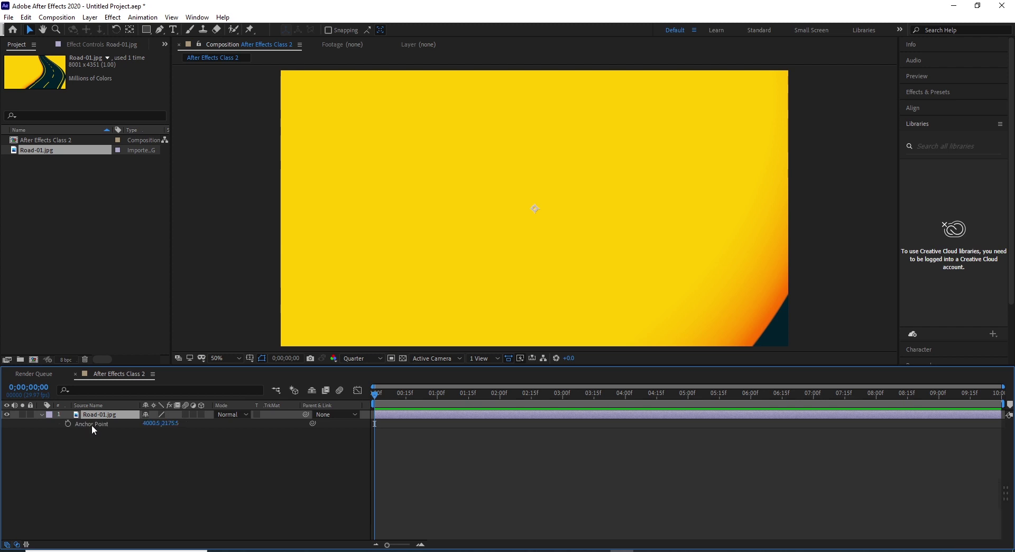
key("p")
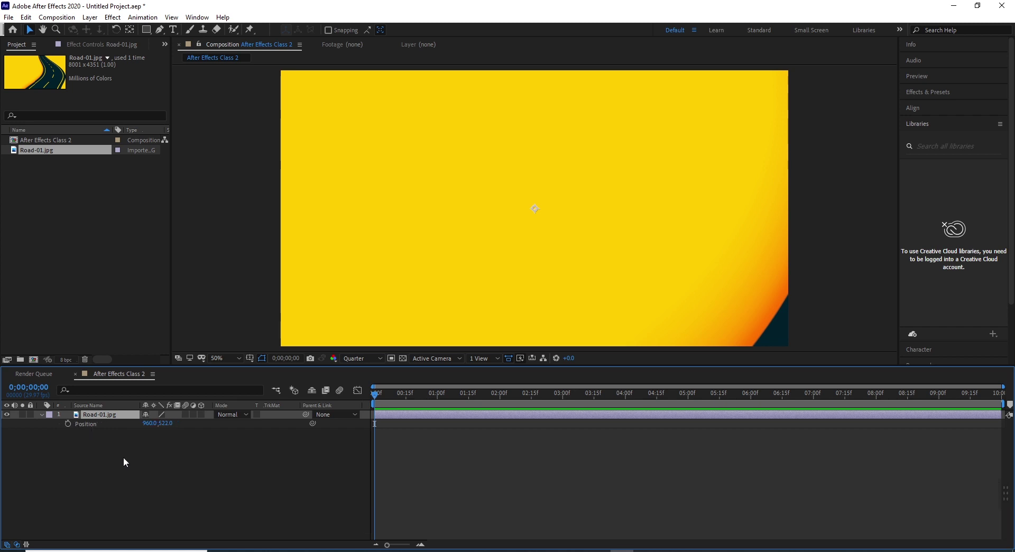
key("r")
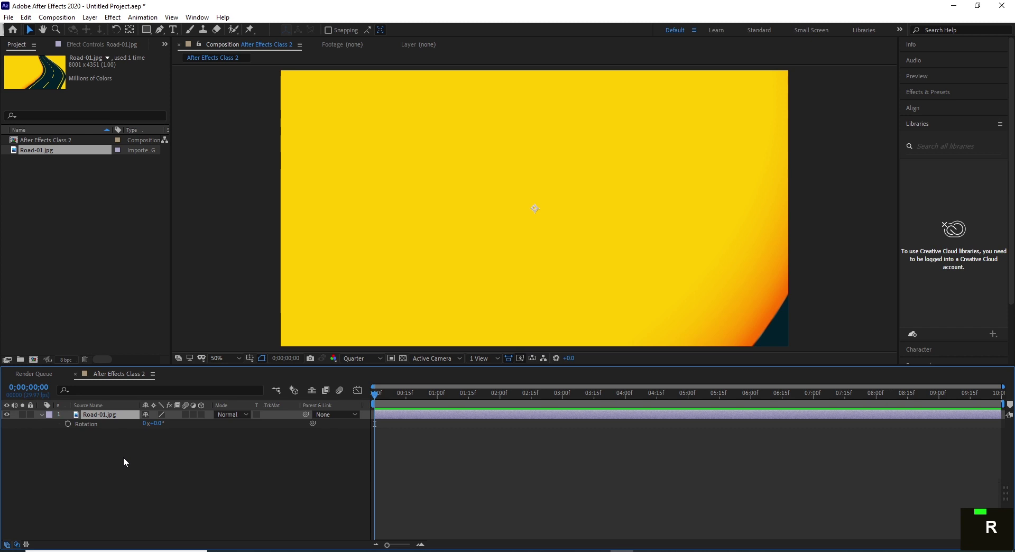
key("t")
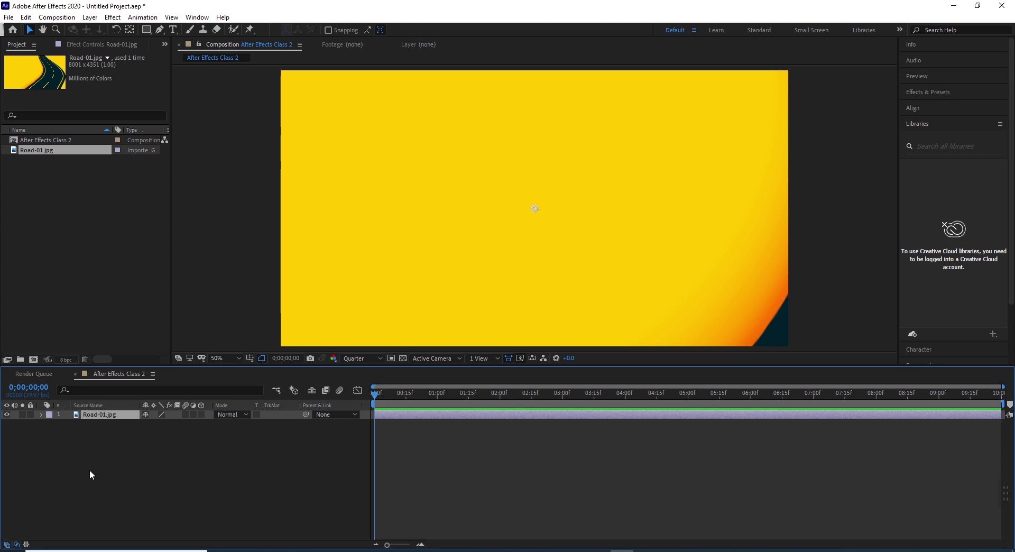
key("p")
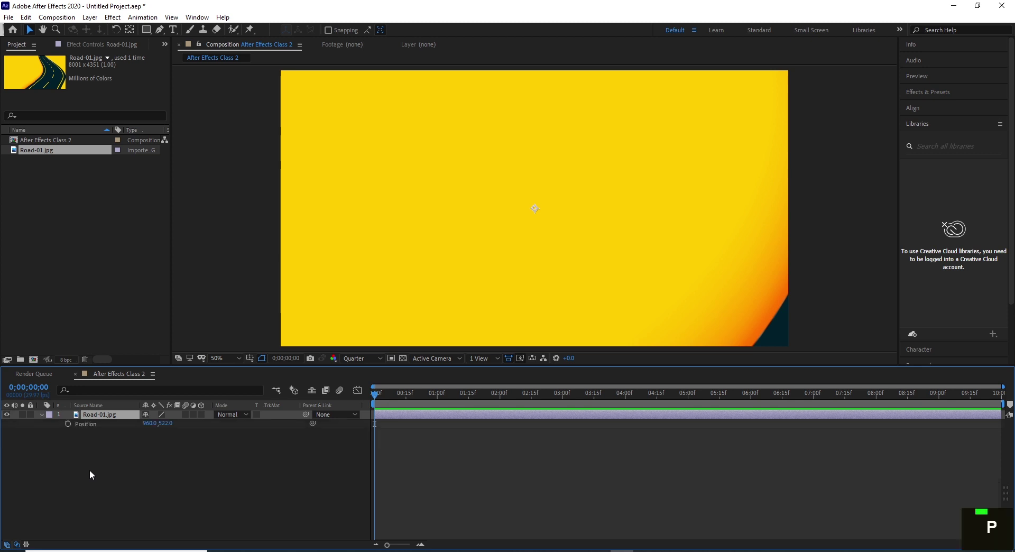
key("s")
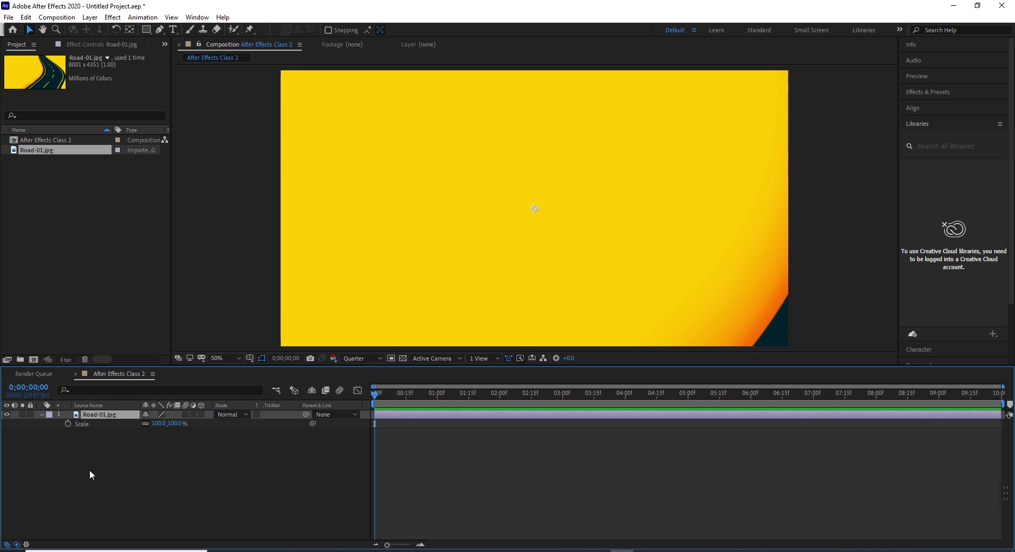
key("shift+p")
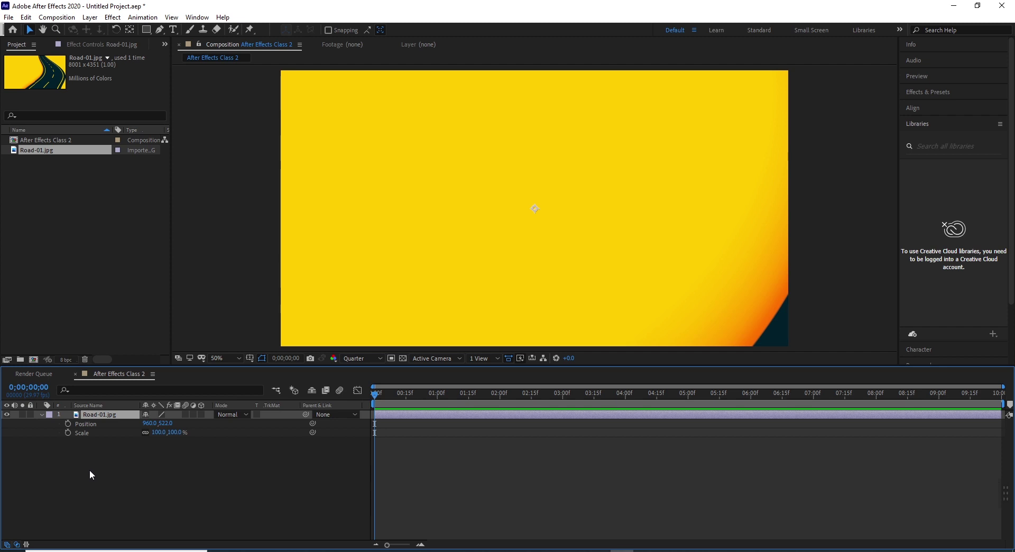
Step: Add Rotation to the shown properties, then scale Road-01.jpg down, settling on 20%
key("shift+r")
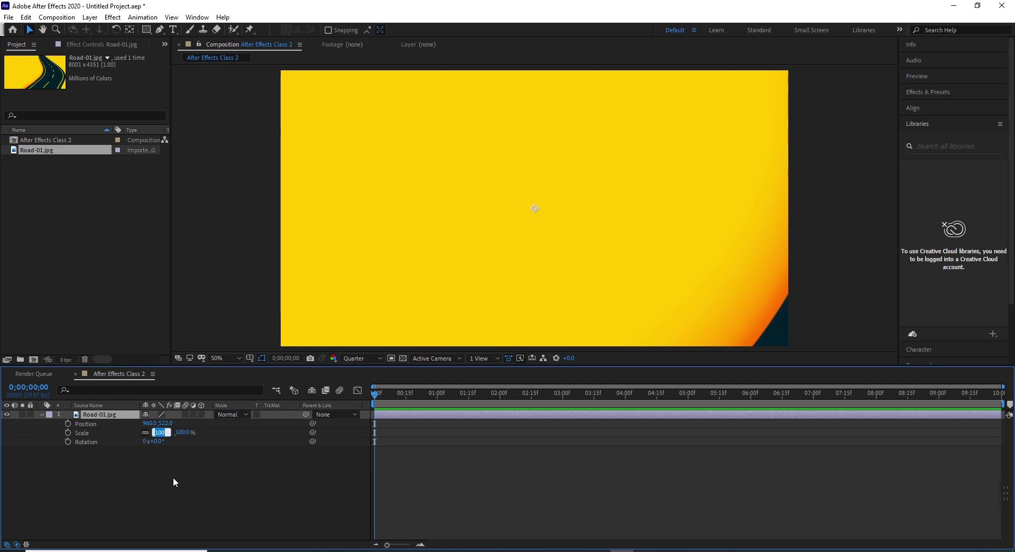
key("8")
key("Return")
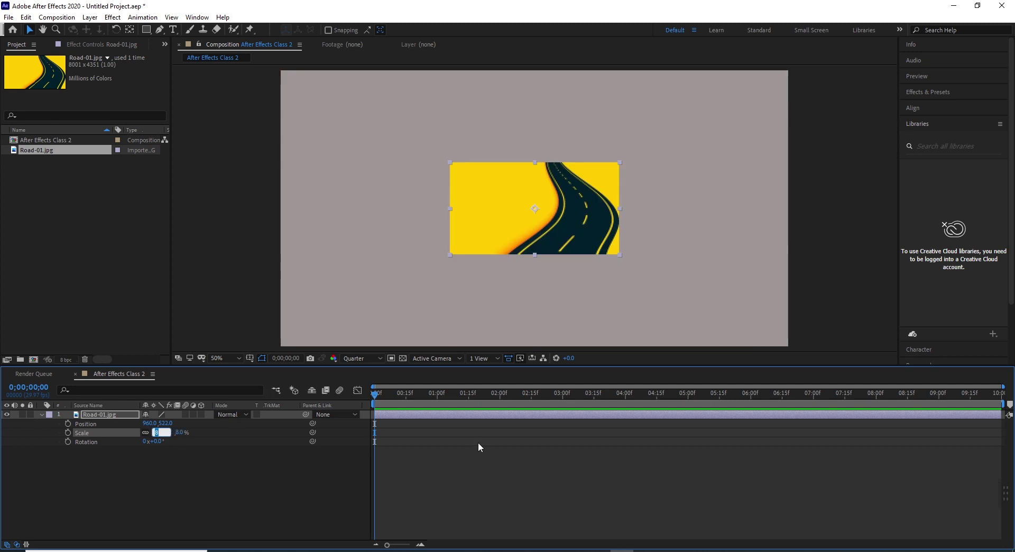
key("KP_2")
key("Return")
key("0")
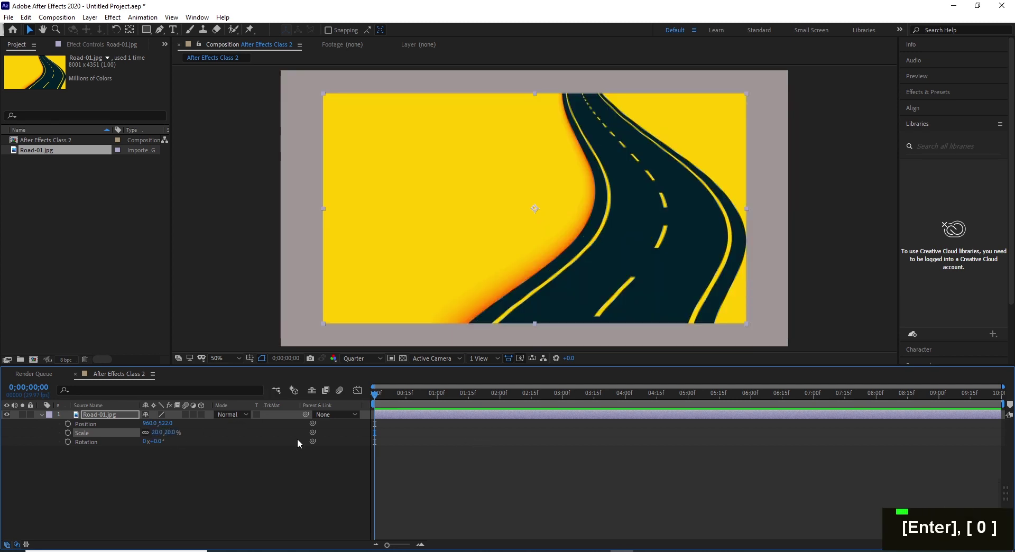
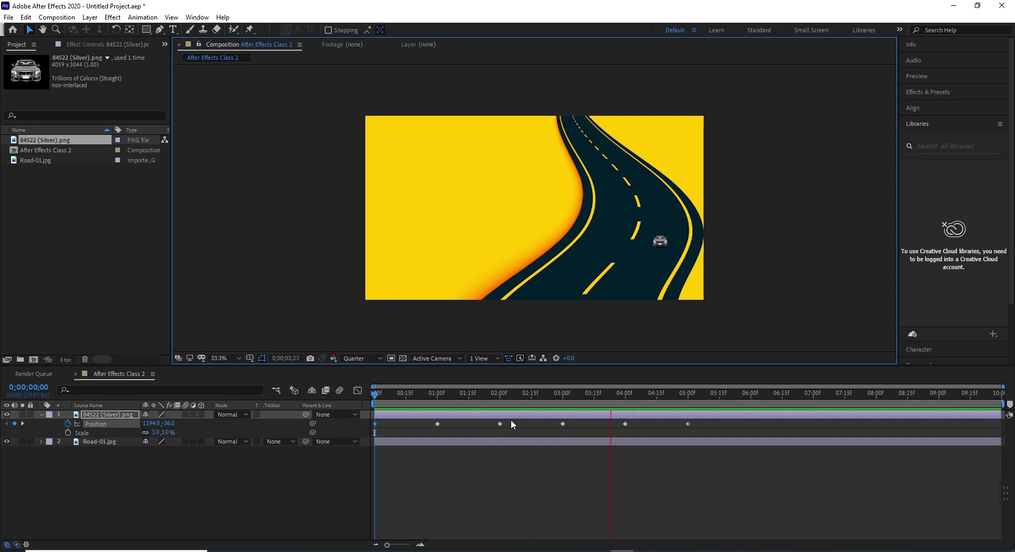
key("space")
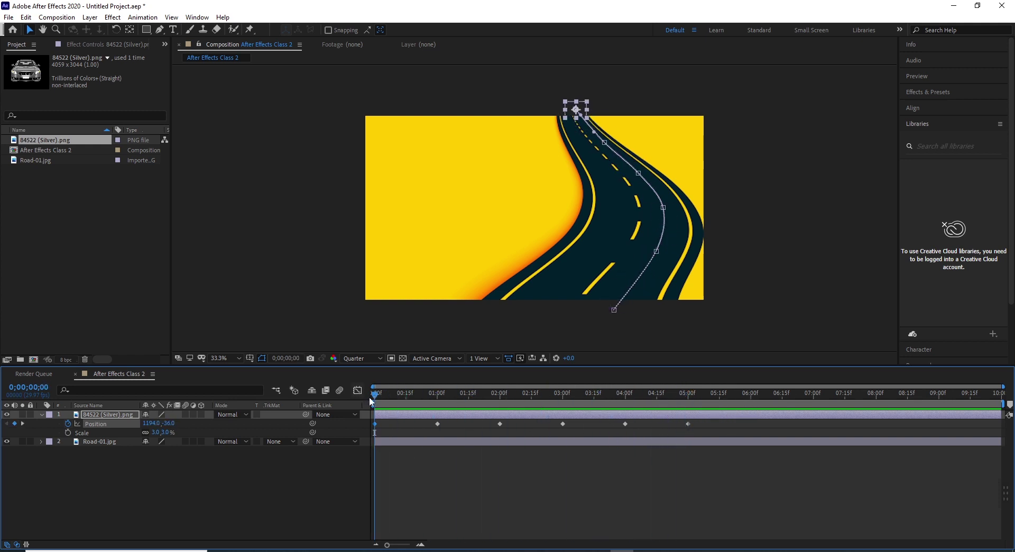
key("space")
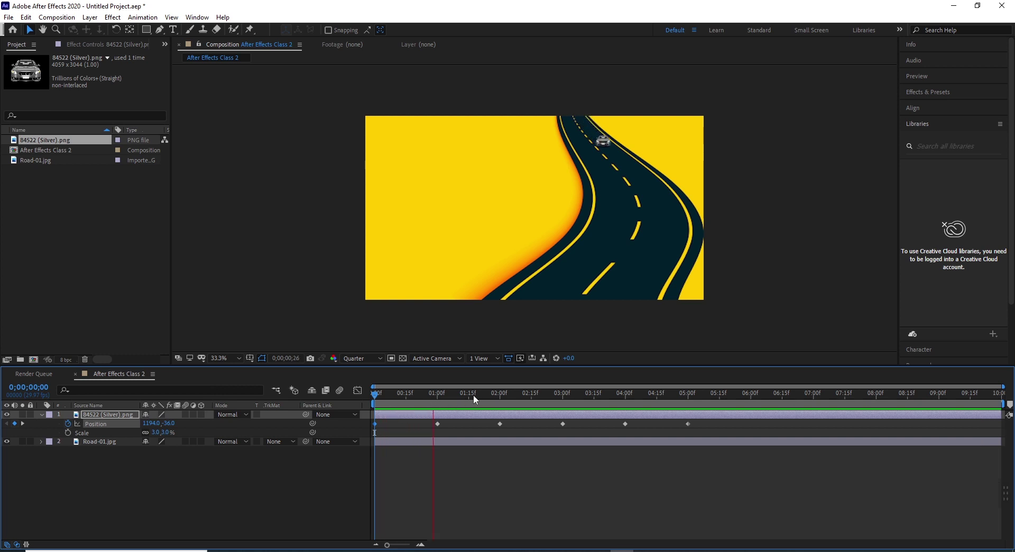
key("space")
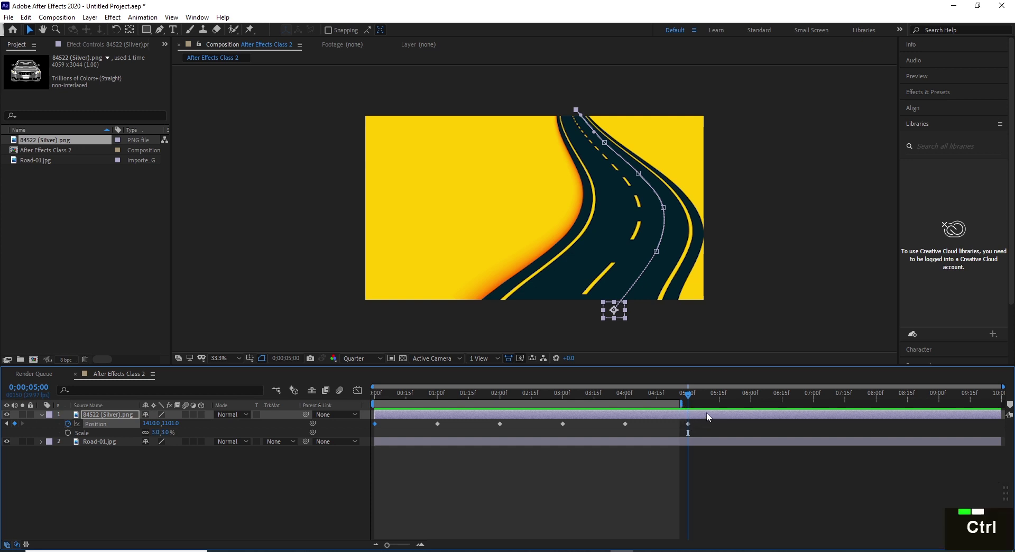
key("ctrl+z")
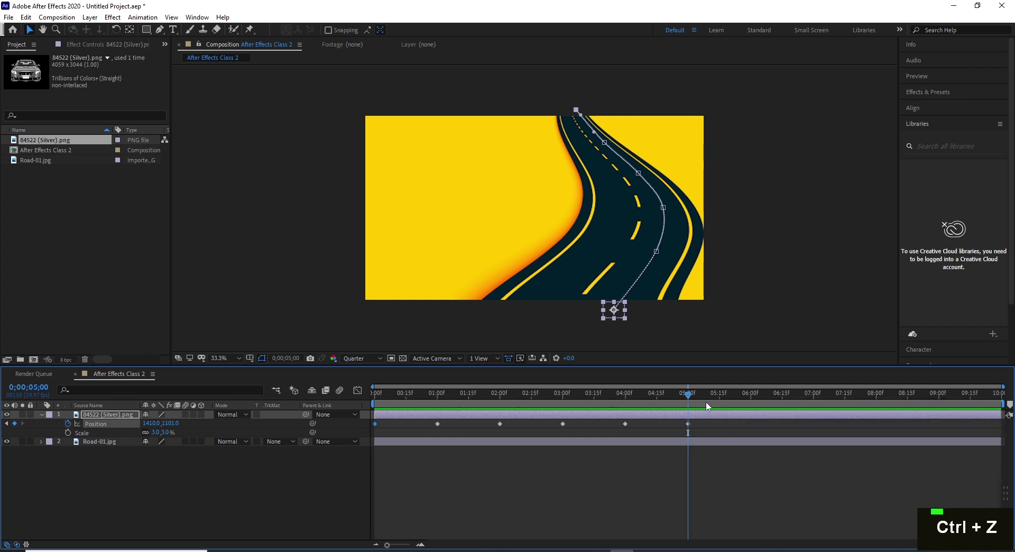
key("n")
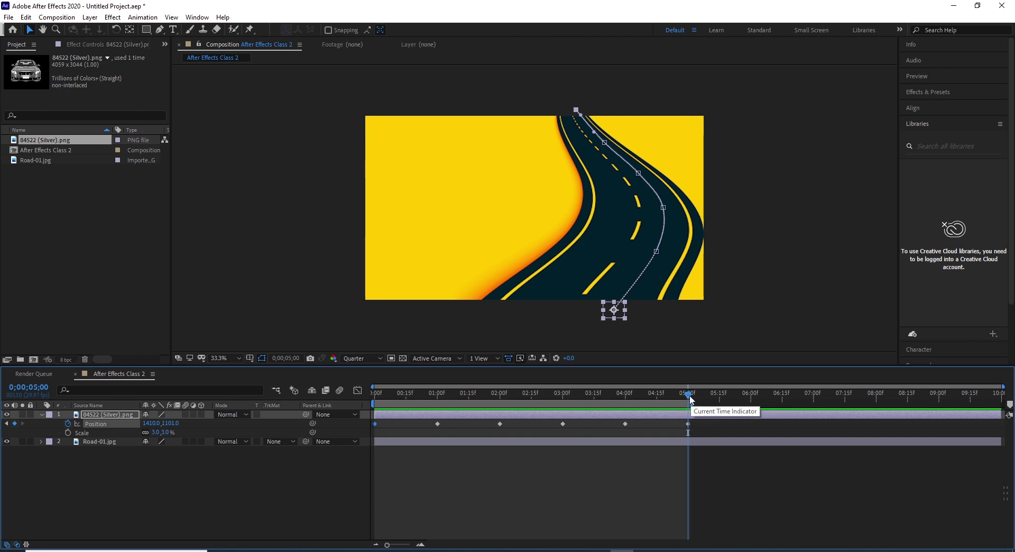
key("space")
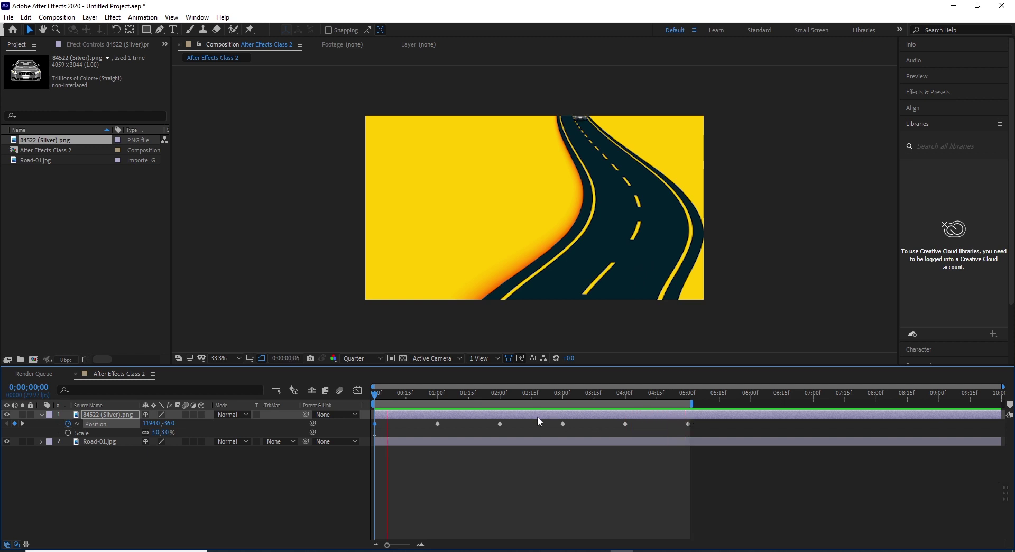
Step: Keyframe the car's scale at the start and raise it to 3.7% at the one-second mark
key("space")
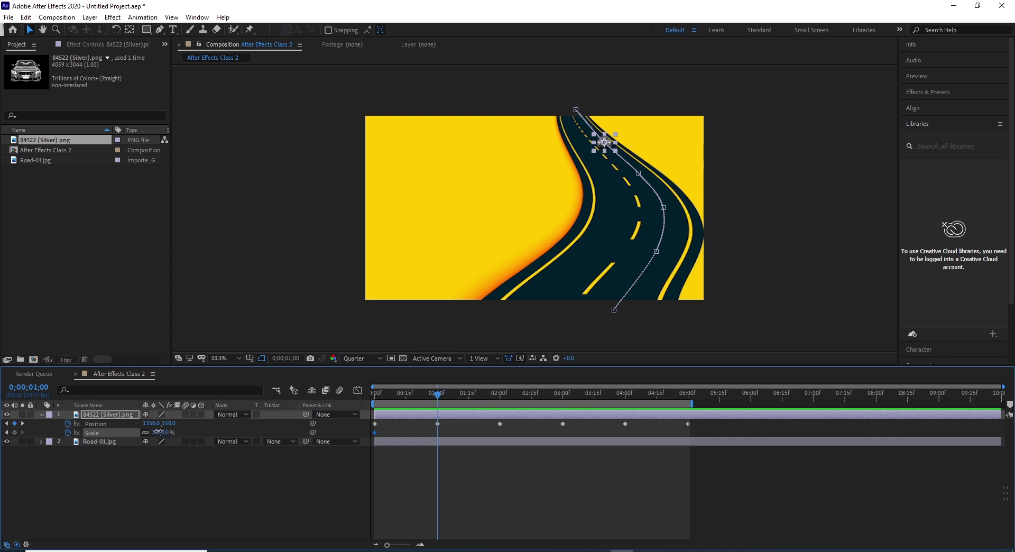
key("KP_5")
key("KP_Enter")
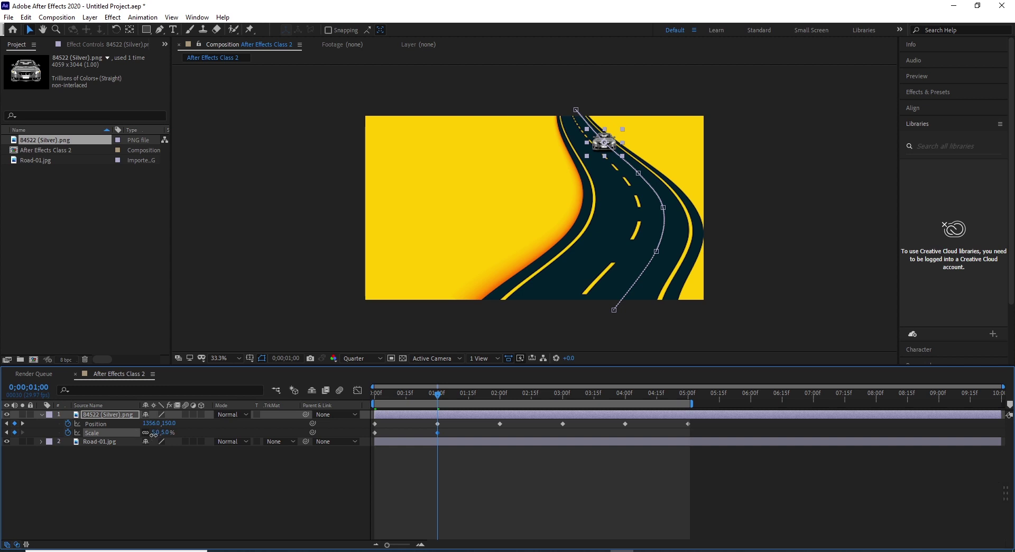
key("3")
key(".")
key("8")
key("Return")
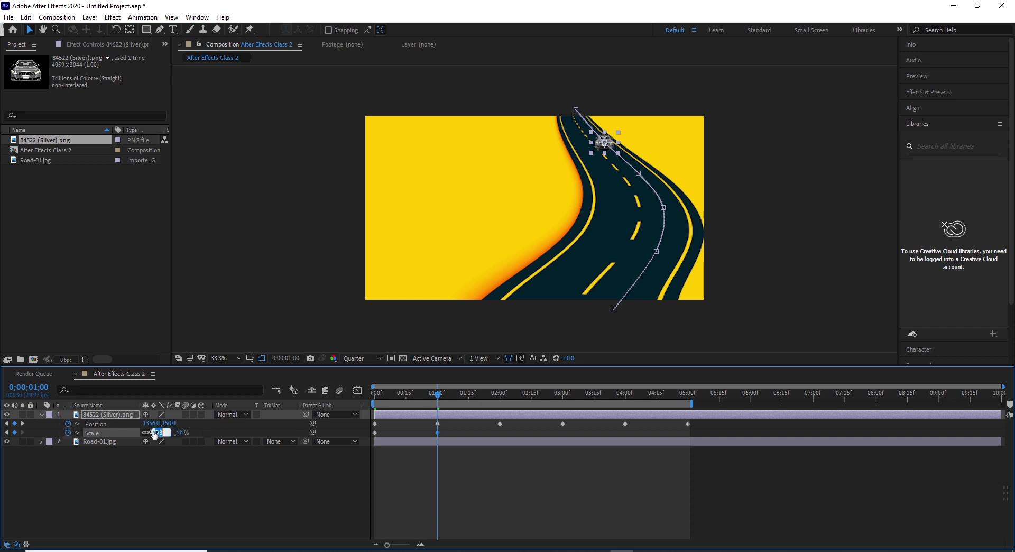
key("3")
key(".")
Step: Move to the two-second mark and set the car's scale to about 4.2%
key("7")
key("Return")
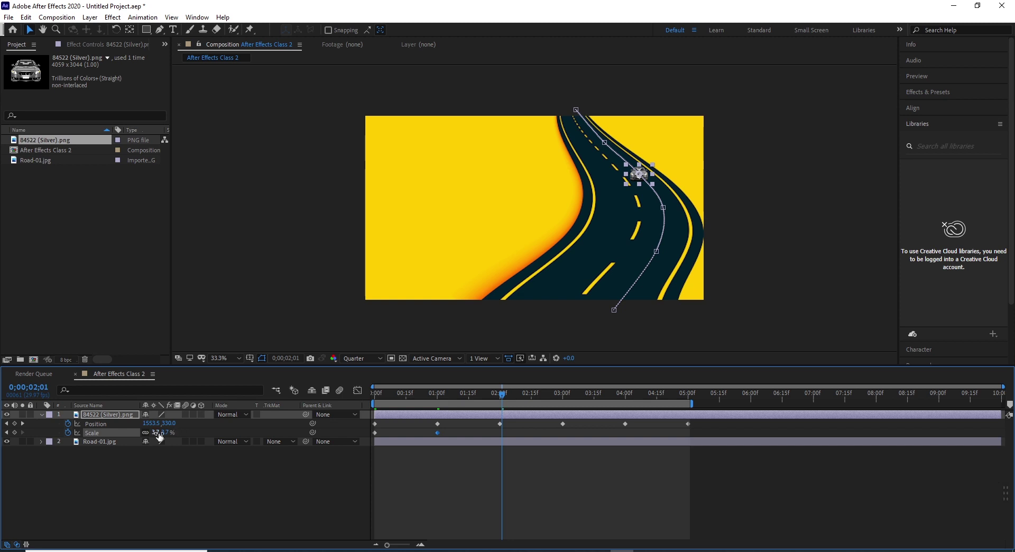
key("4")
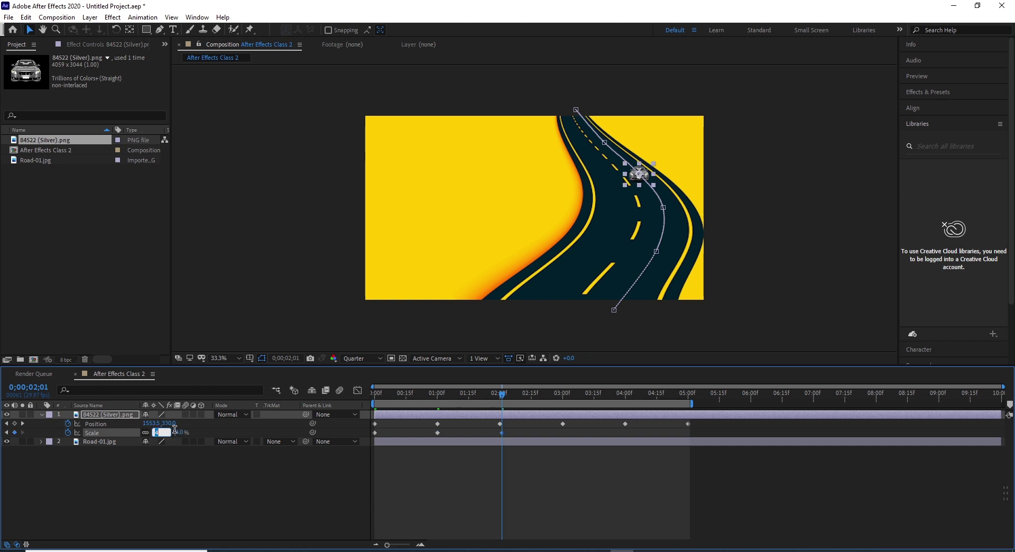
key("4")
key(".")
key("2")
key("Return")
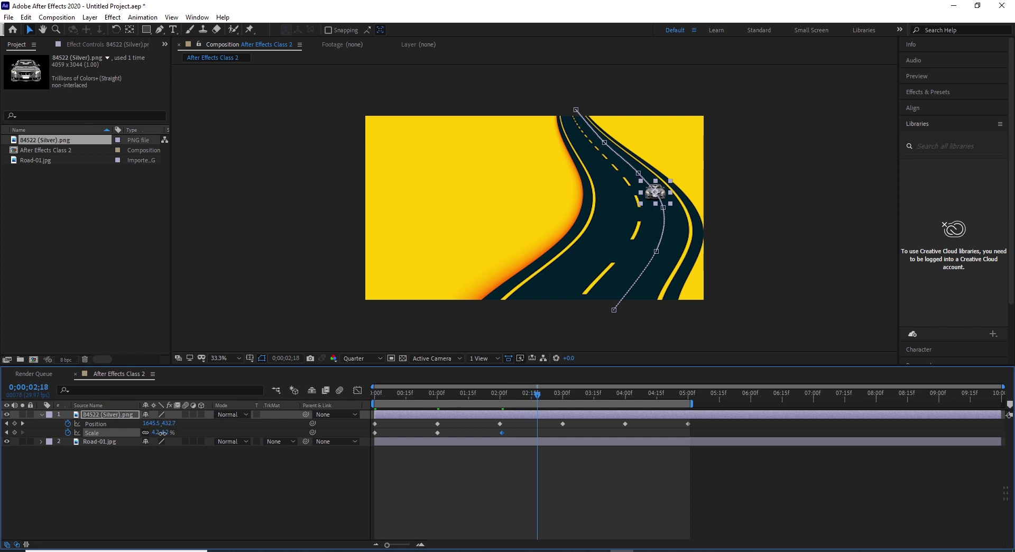
Step: Add larger scale keyframes of 4.8% and 5.0% at later points on the road
key("4")
key("8")
key(".")
key("Return")
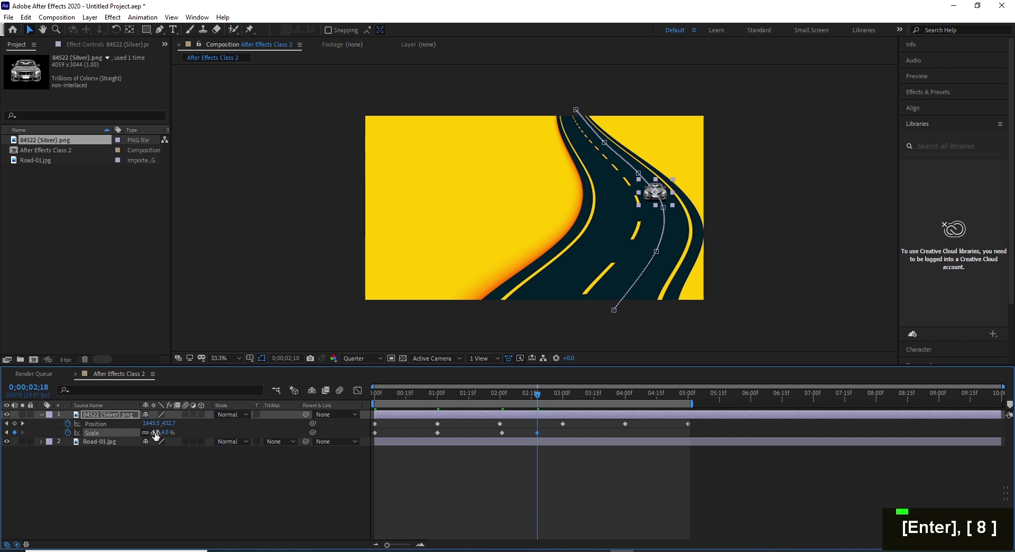
key("5")
key("Return")
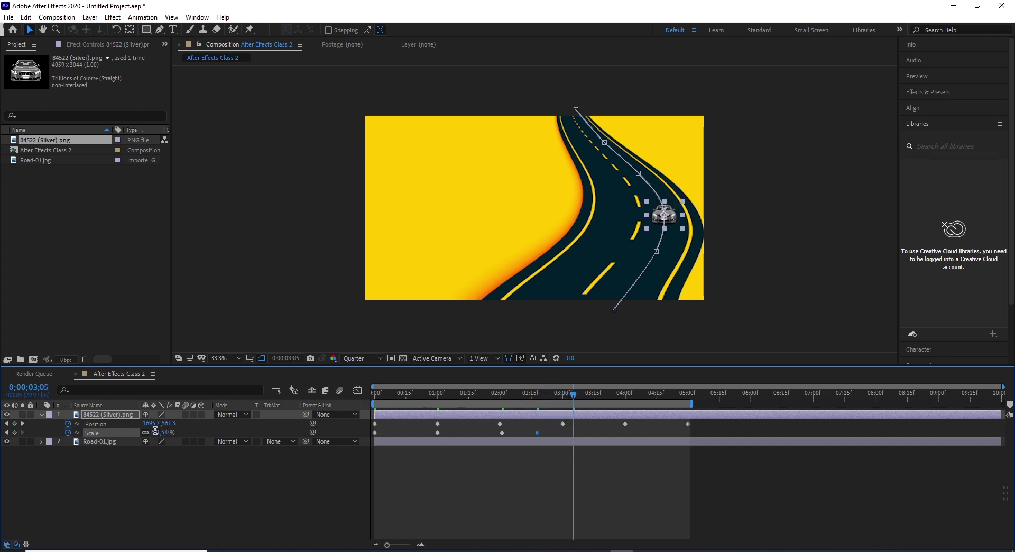
Step: Confirm the 6.5% keyframe and set the car's scale to 7.2% farther down the road
key("6")
key("5")
key(".")
key("Return")
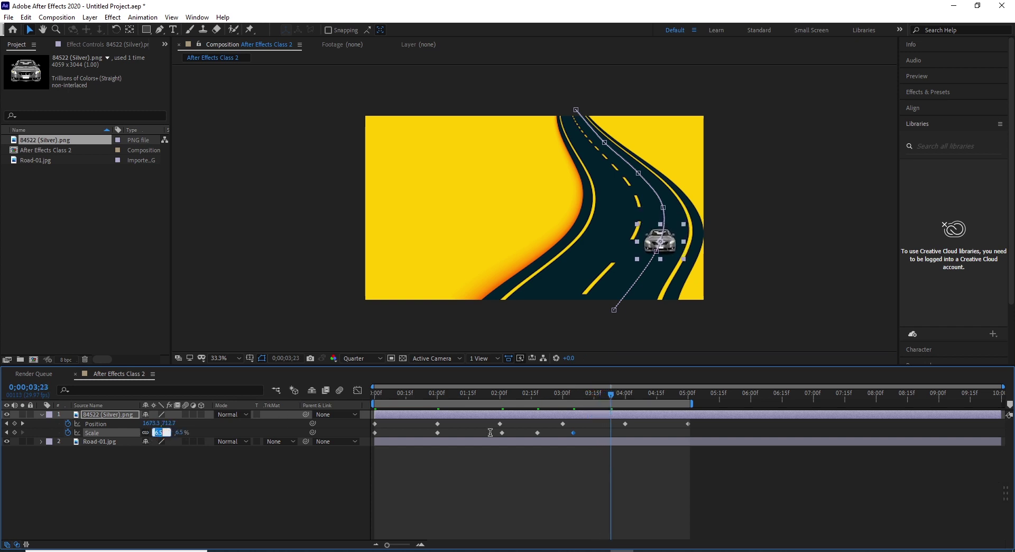
key("7")
key(".")
key("2")
key("Return")
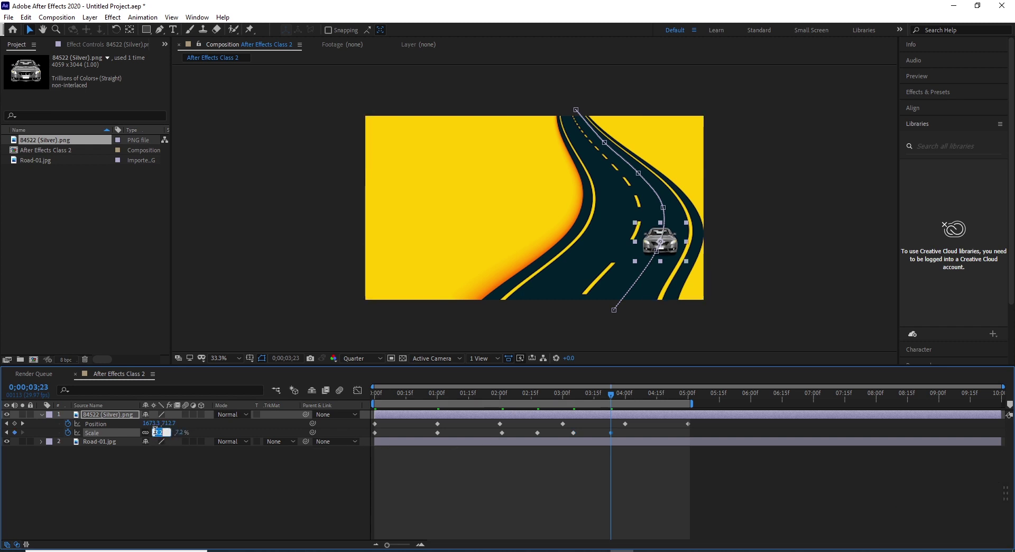
Step: Add 7.8% and 8.5% scale keyframes near the road's end, then move the time back
key("7")
key("8")
key(".")
key("Return")
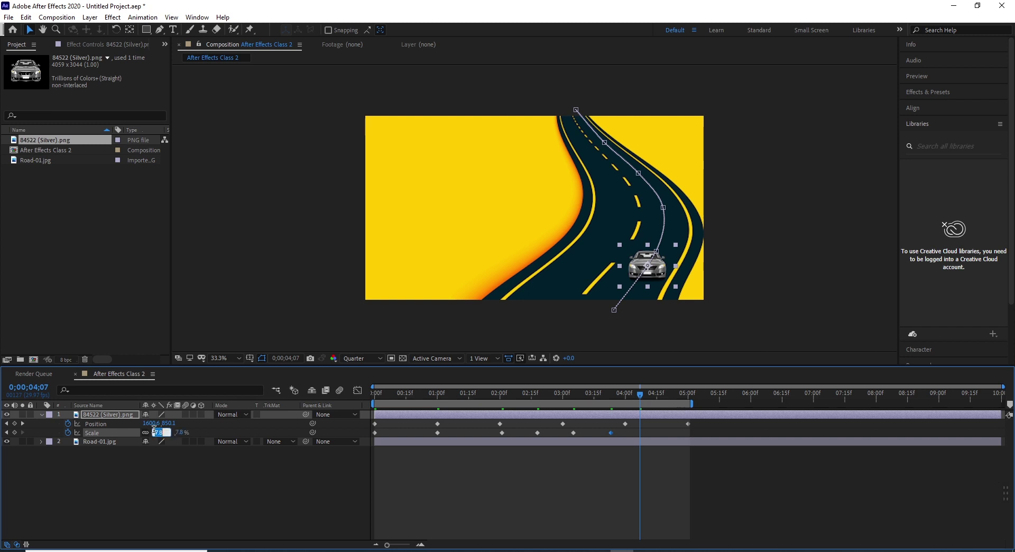
key("8")
key("5")
key(".")
key("Return")
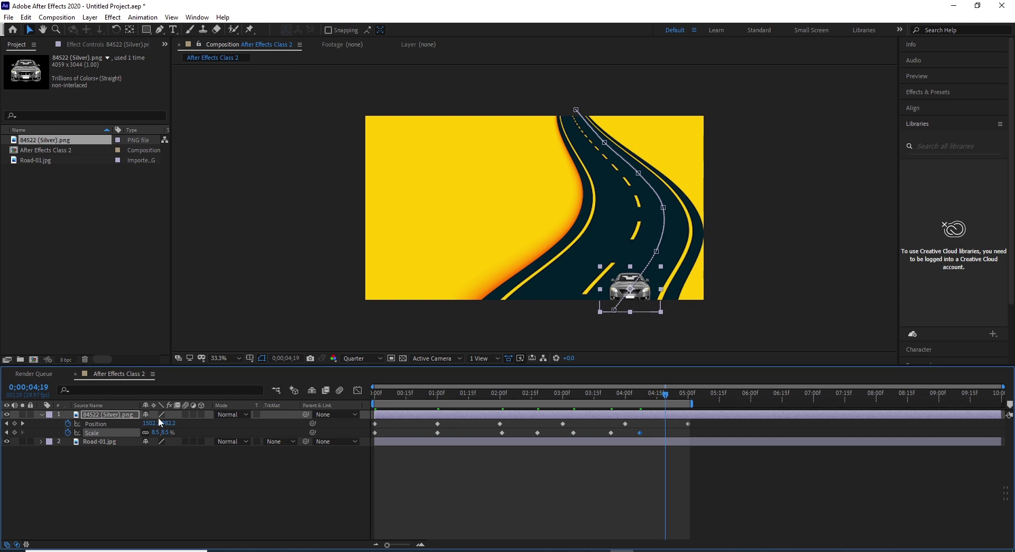
key("1")
key("Return")
key("0")
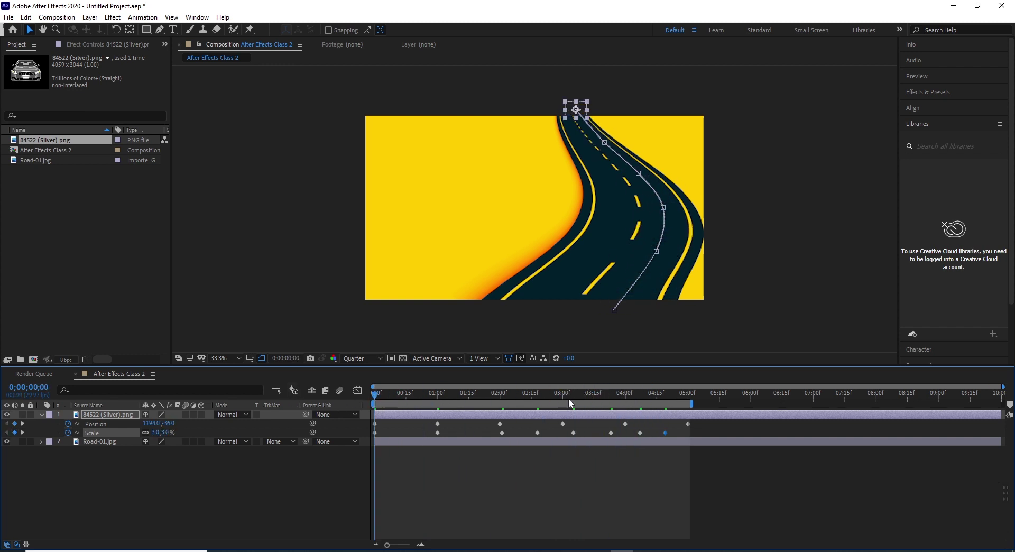
key("space")
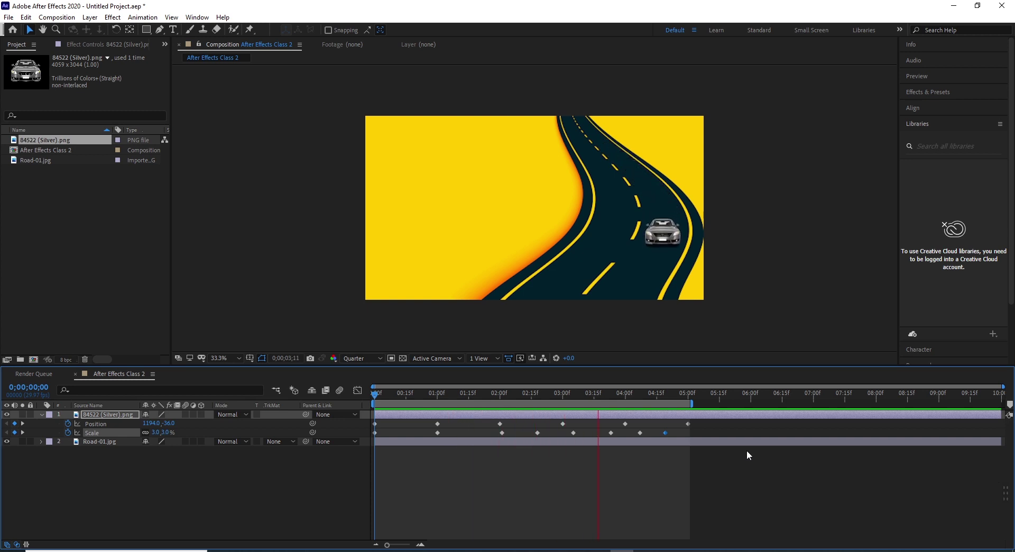
key("space")
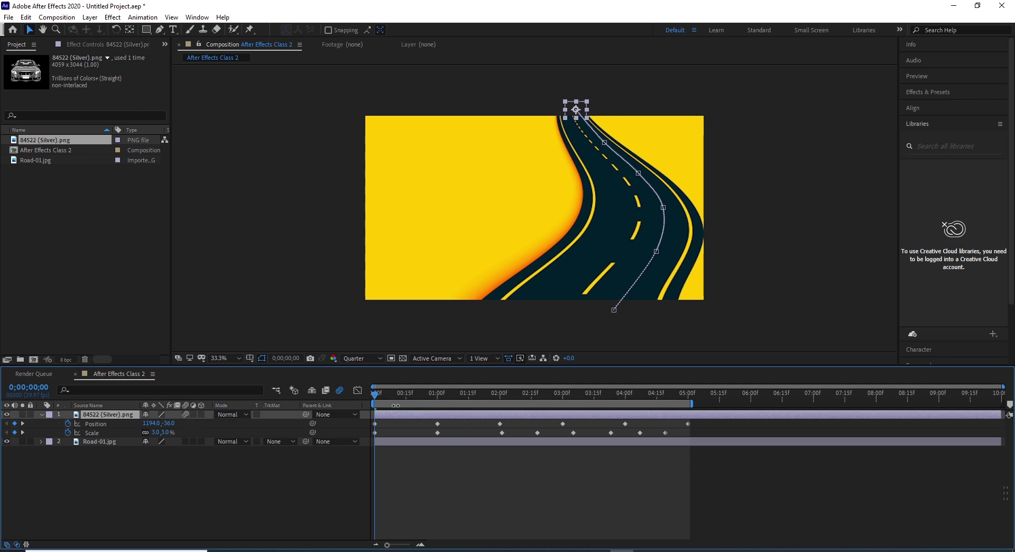
key("space")
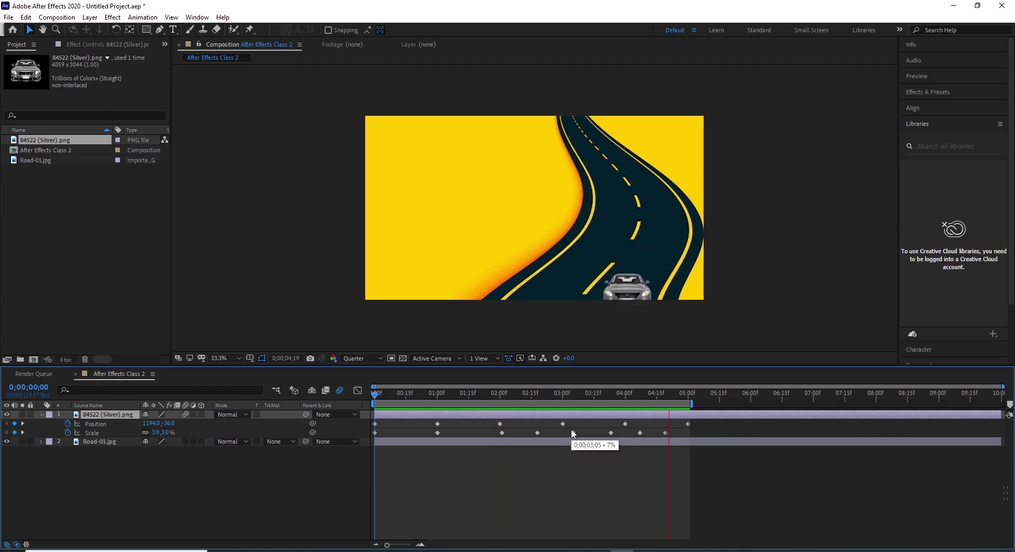
Step: Play back the car animation and zoom the viewer to 50% after importing the traffic-signs PNG
key("space")
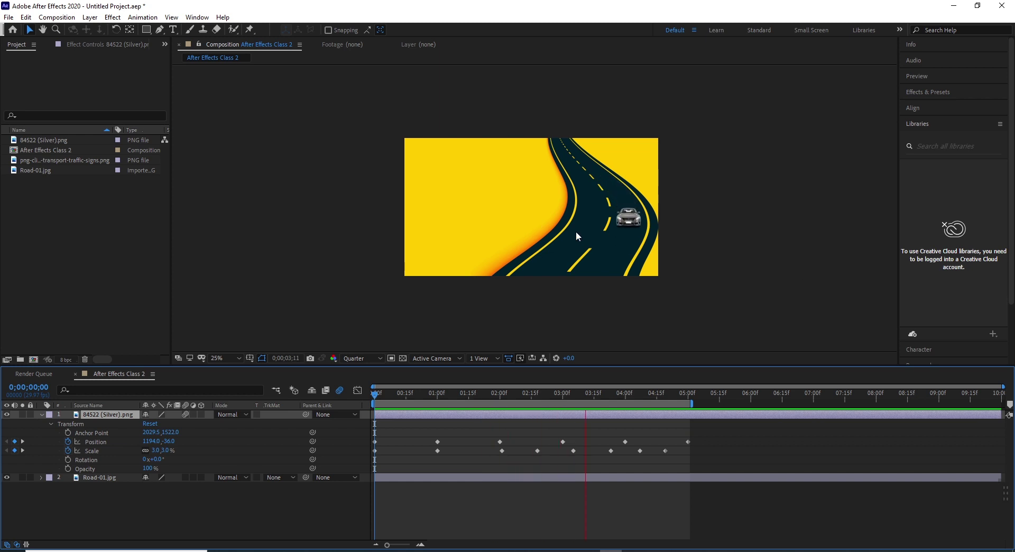
scroll("up", 3)
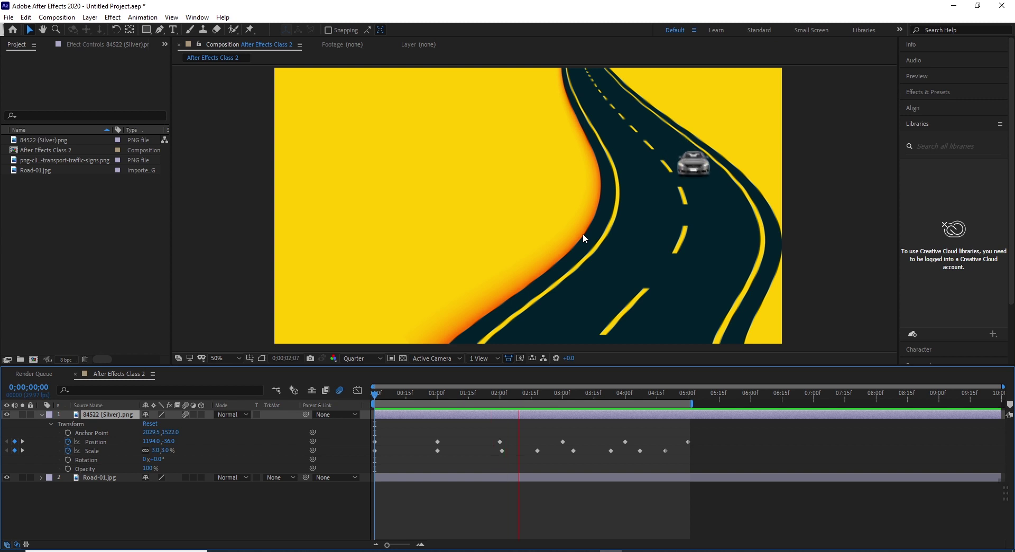